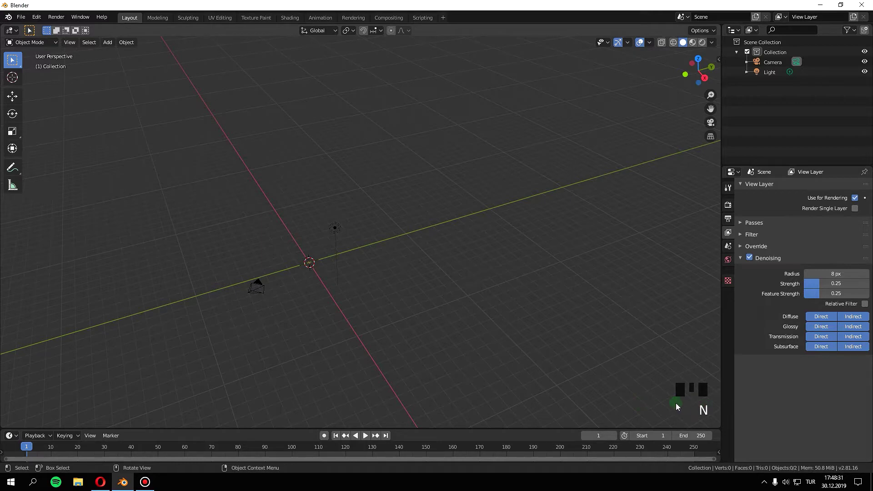
- Show the Render Properties with the Eevee engine and remove the default cube
click(731, 210)
drag(829, 190, 323, 280)
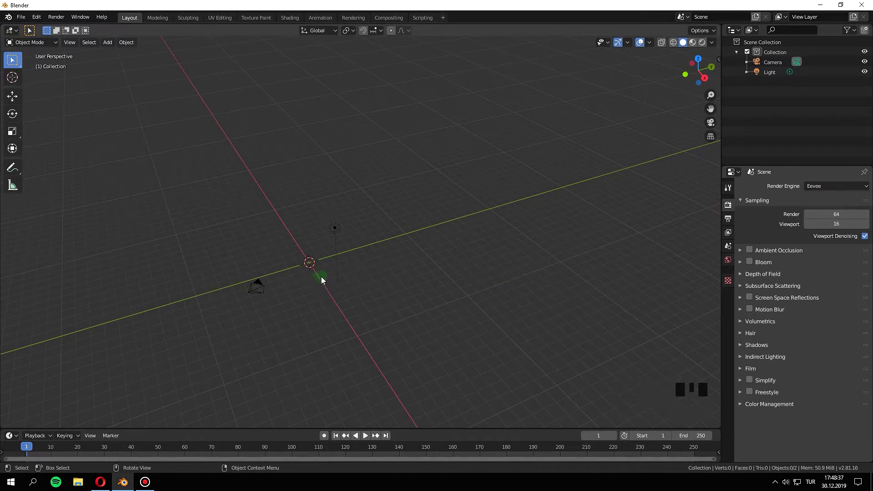
- Add a Text object and clear its placeholder 'Text' in edit mode
key(shift+a)
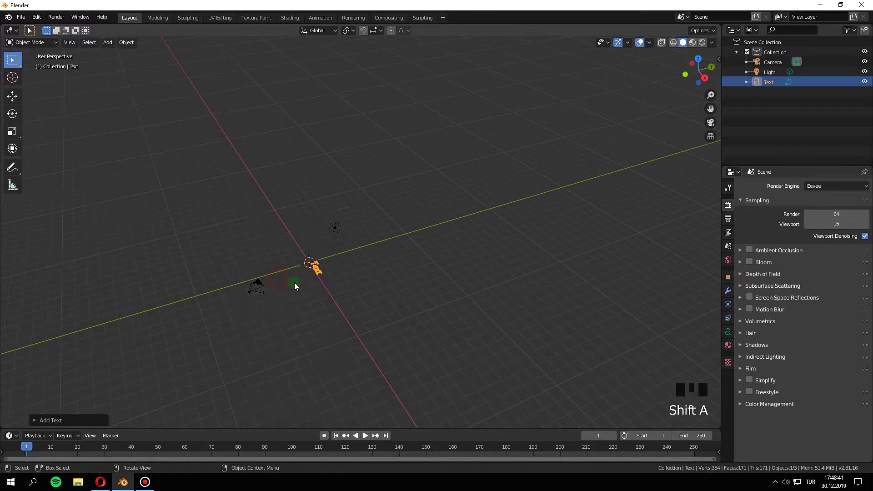
scroll(up, 3)
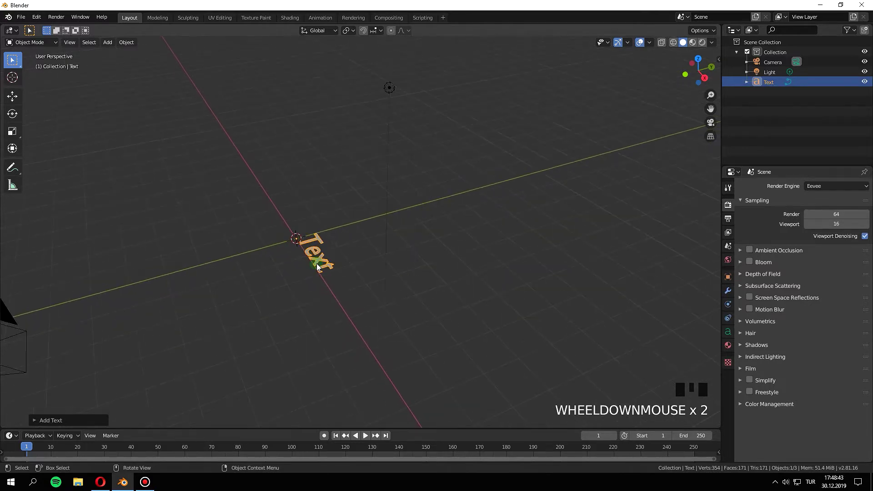
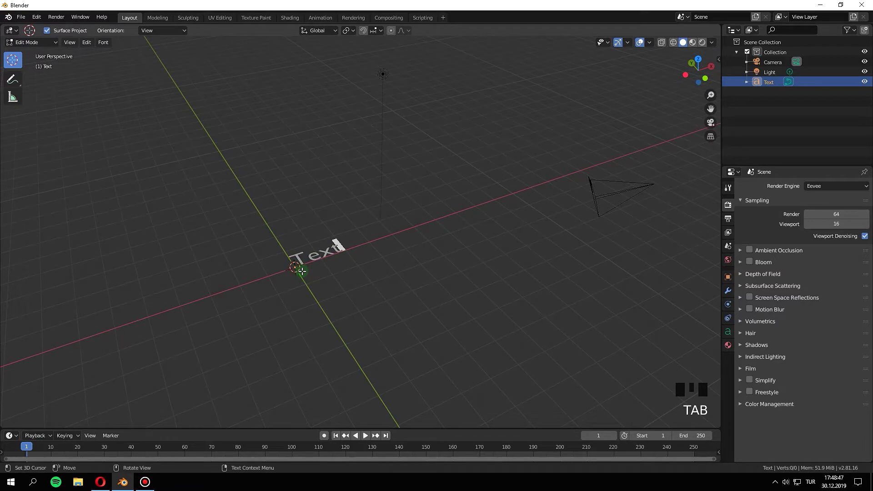
key(BackSpace)
key(BackSpace)
key(BackSpace)
key(BackSpace)
- Make the text read 'Studio Nicomedia' and return to Object Mode
key(s)
key(t)
key(u)
key(d)
key(')
key(o)
key(space)
key(n)
key(')
key(c)
key(o)
key(m)
key(e)
key(s)
key(BackSpace)
key(d)
key(')
key(a)
key(ctrl+Return)
key(Tab)
scroll(down, 3)
scroll(up, 3)
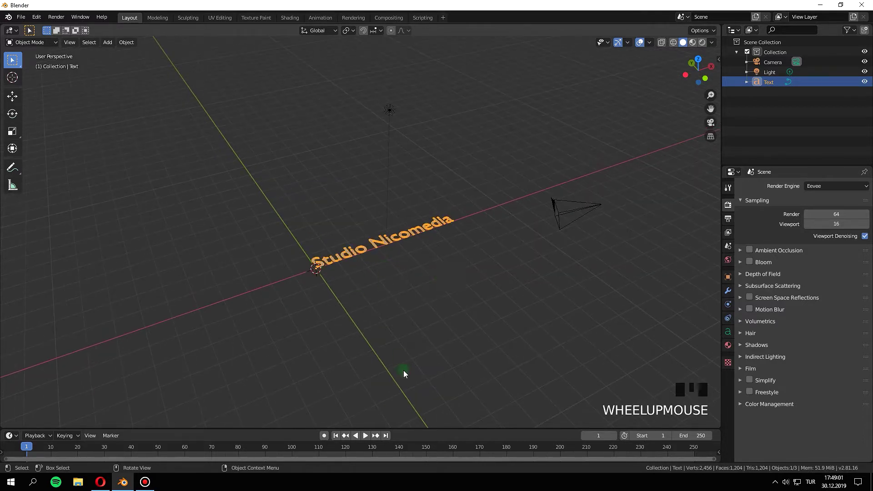
- Rotate the text 90° around X so it stands upright in front orthographic view
key(r)
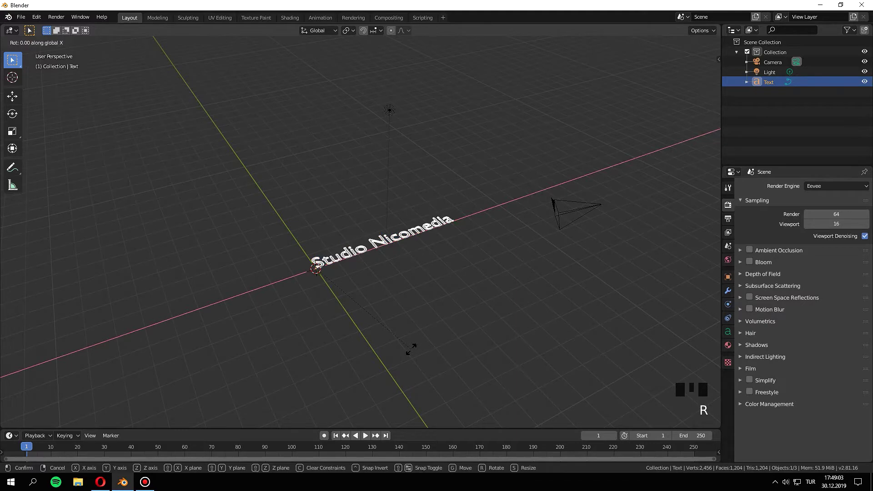
key(KP_0)
key(KP_1)
scroll(up, 3)
scroll(down, 3)
scroll(up, 3)
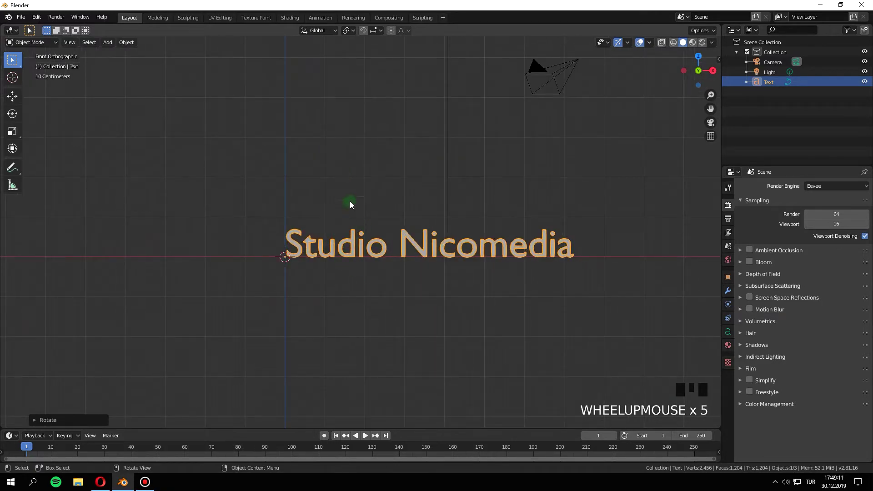
scroll(down, 3)
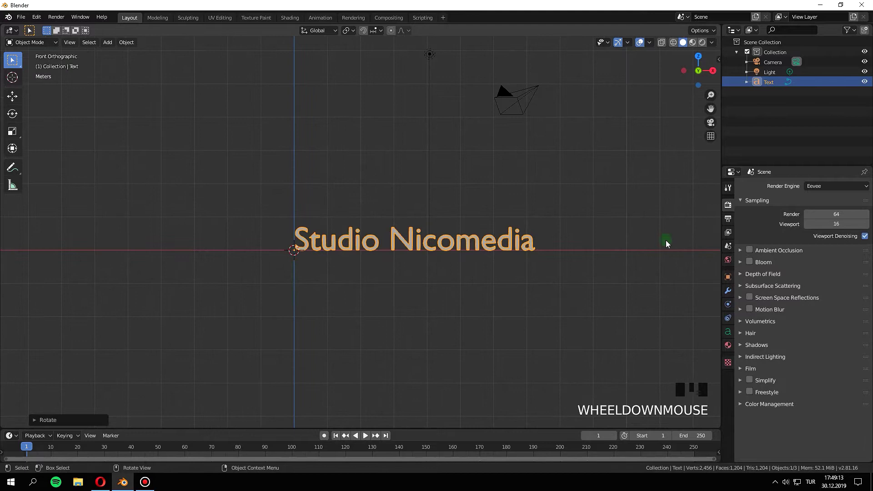
- Show the text's Object Data properties and inspect the lettering from an angle
click(729, 333)
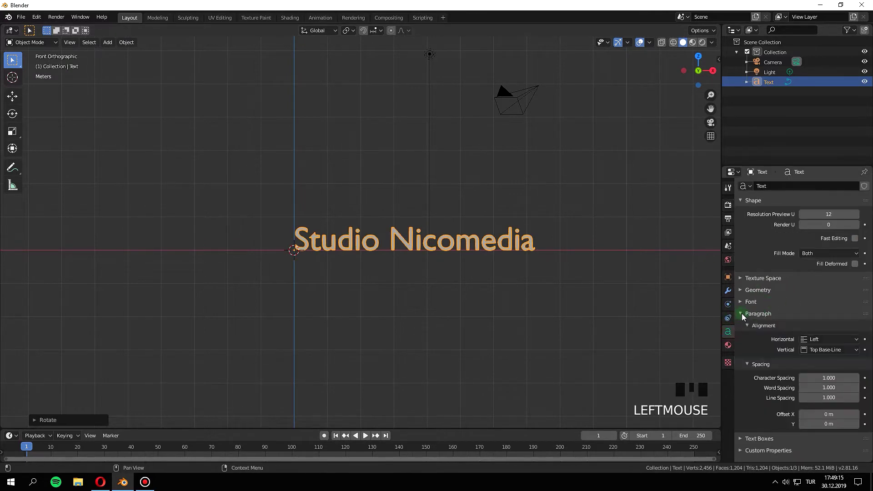
scroll(up, 3)
drag(312, 246, 288, 254)
scroll(up, 3)
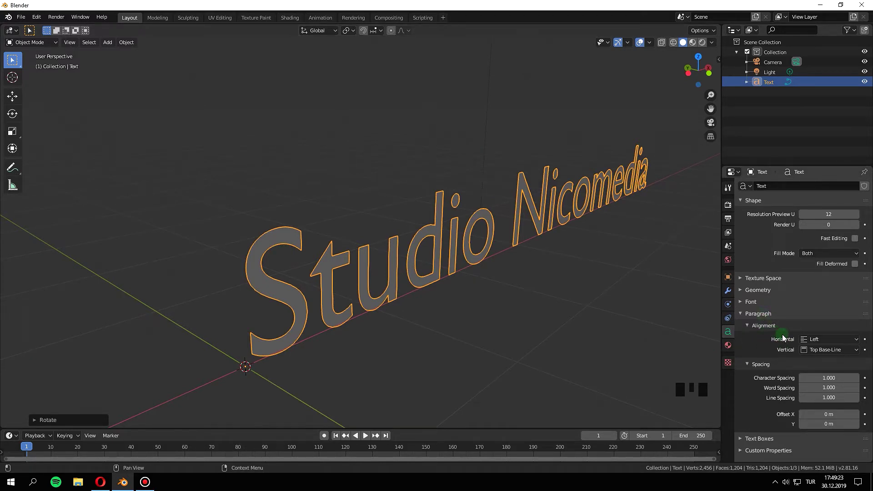
scroll(down, 3)
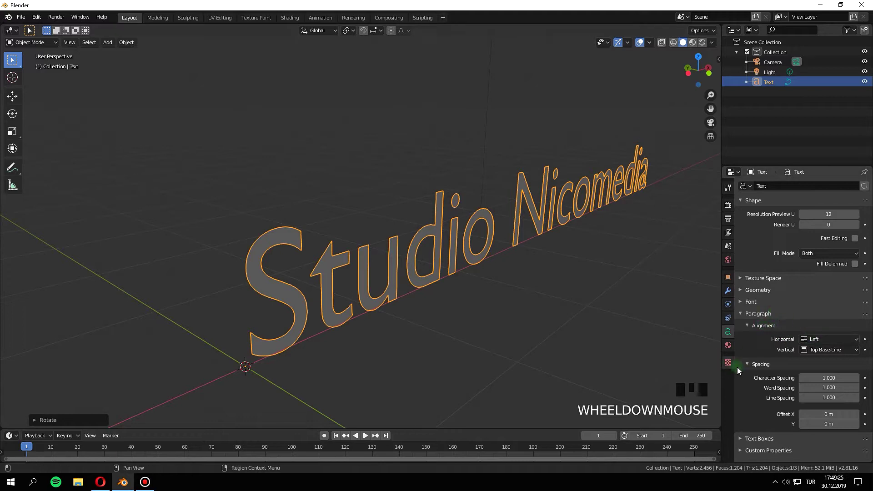
drag(746, 289, 436, 307)
scroll(down, 3)
- Set the Geometry Extrude to 0.2 m so the letters become solid blocks
drag(384, 312, 468, 303)
drag(462, 308, 508, 285)
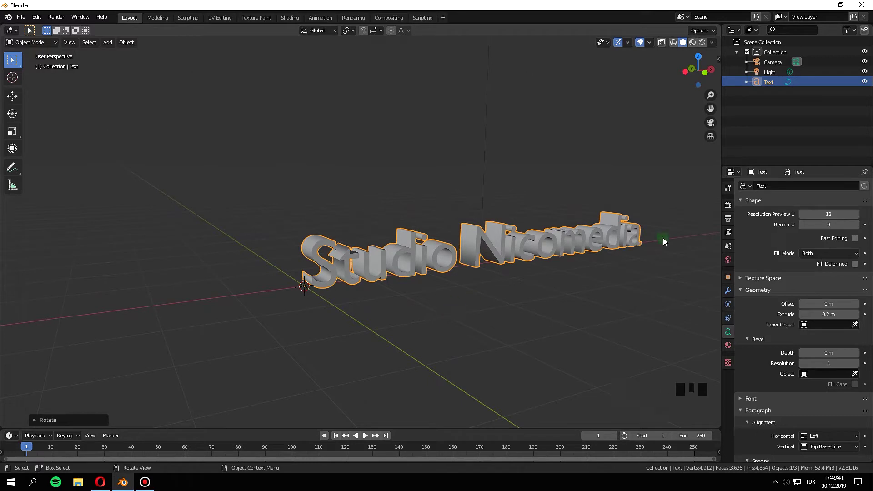
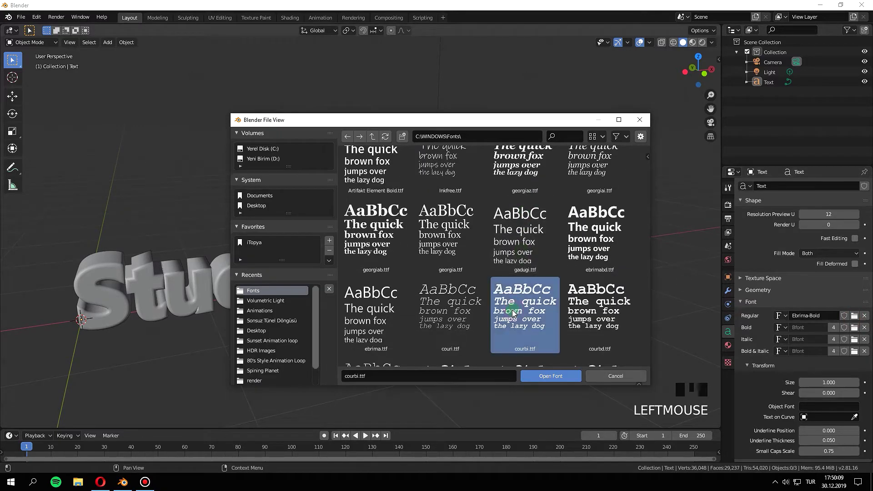
- Load the courbi.ttf bold italic Courier font onto the text from the Font panel
scroll(down, 3)
drag(397, 279, 404, 276)
key(KP_0)
key(KP_0)
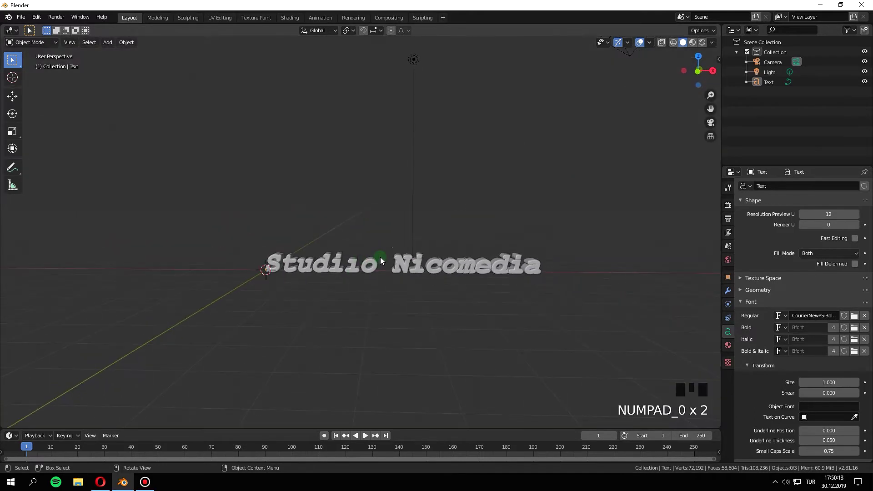
scroll(up, 3)
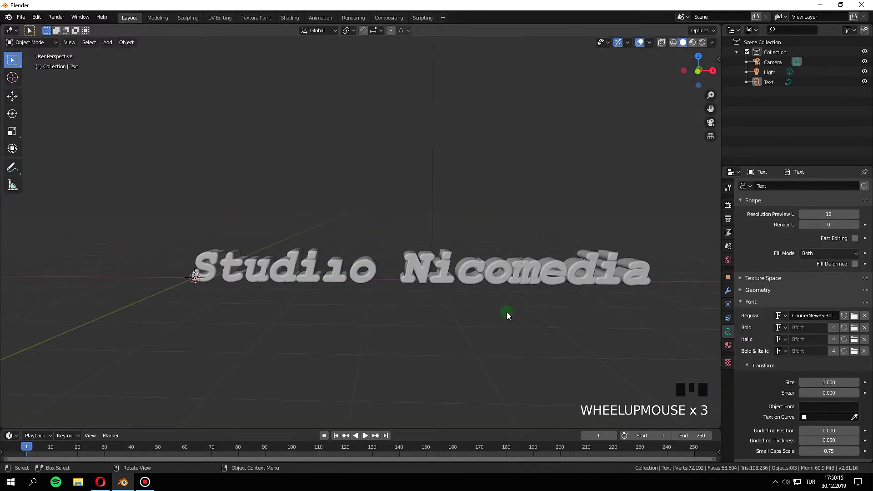
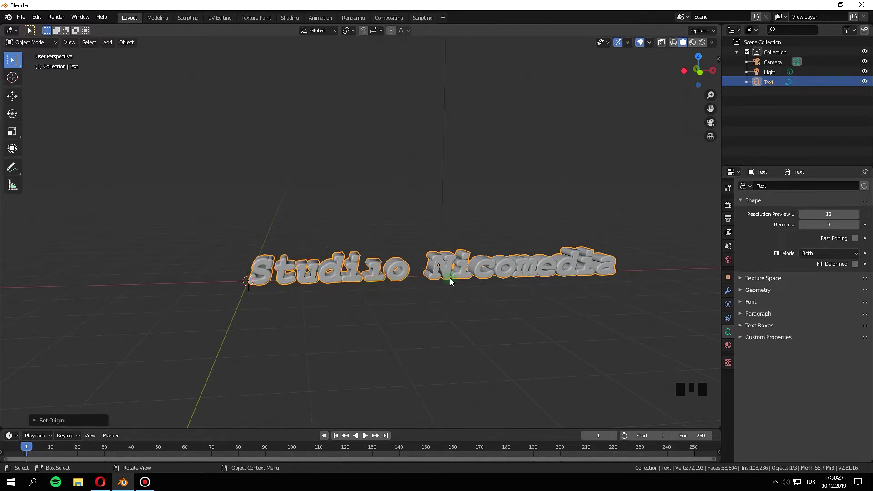
- Set the origin to geometry and snap the text to the 3D cursor at world centre
scroll(up, 3)
scroll(down, 3)
drag(453, 296, 418, 290)
scroll(down, 3)
drag(382, 276, 426, 294)
scroll(up, 3)
drag(422, 285, 413, 291)
scroll(down, 3)
key(shift+s)
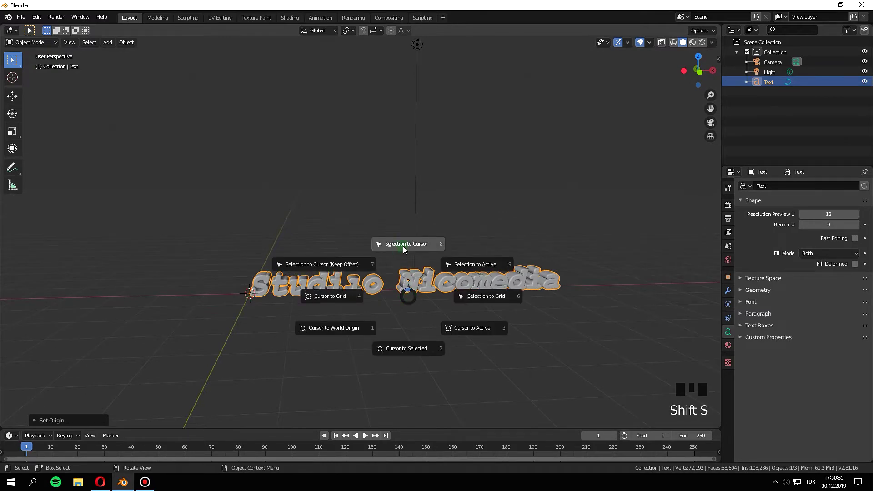
scroll(up, 3)
key(KP_0)
key(KP_1)
- From the right side view, raise the text 0.1 along Z to rest on the floor
scroll(down, 3)
drag(354, 318, 326, 300)
scroll(up, 3)
scroll(down, 3)
scroll(down, 3)
scroll(down, 3)
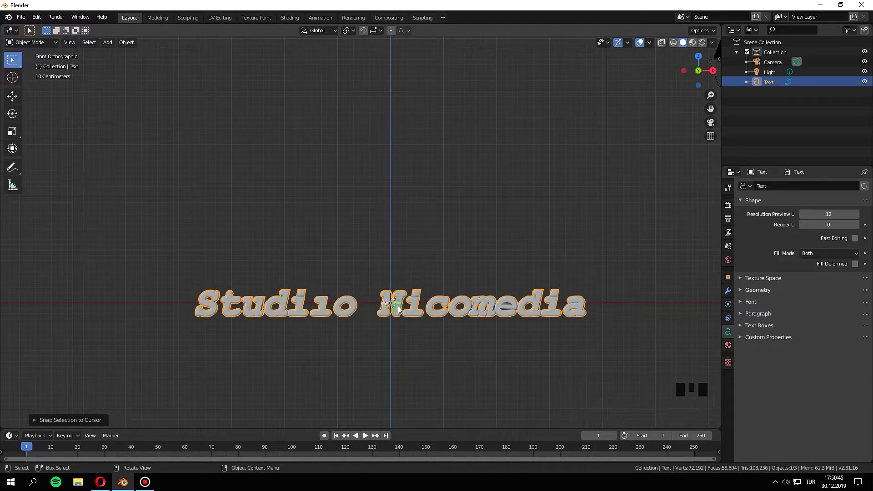
scroll(up, 3)
scroll(down, 3)
scroll(down, 3)
key(KP_3)
scroll(up, 3)
key(g)
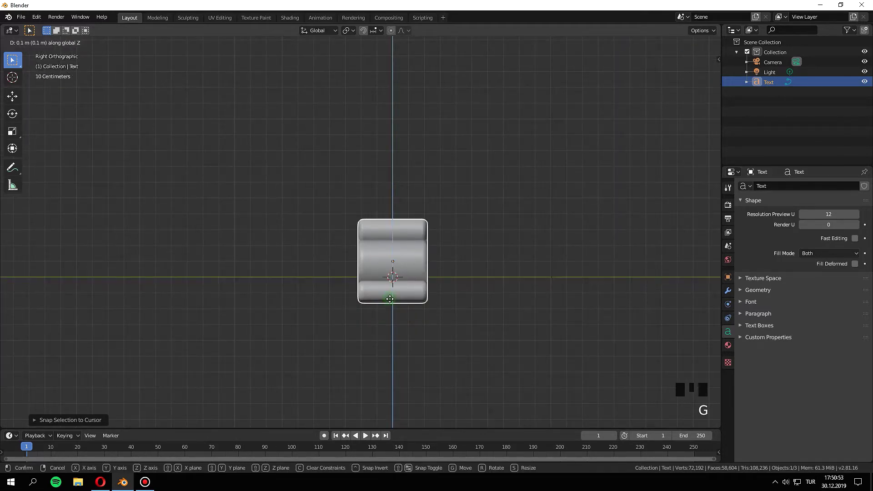
scroll(up, 3)
scroll(down, 3)
key(KP_1)
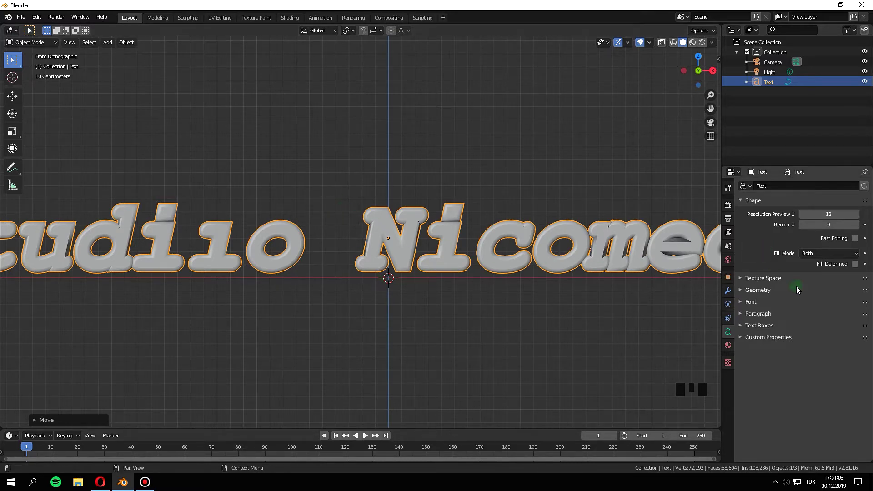
- Deselect everything and select the Camera in the outliner
scroll(down, 3)
key(a)
key(a)
key(a)
click(649, 108)
scroll(up, 3)
- Select the camera and look through it at the scene
key(a)
key(a)
key(a)
click(769, 63)
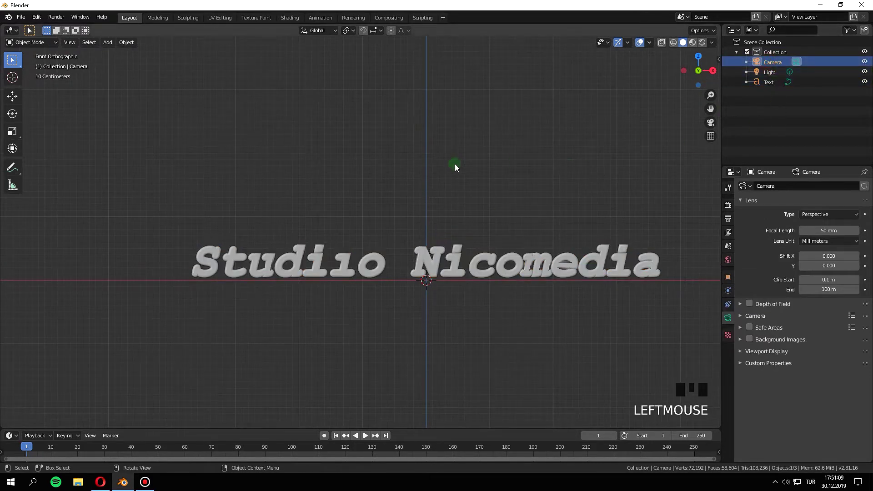
scroll(down, 3)
drag(417, 192, 414, 196)
key(ctrl+alt+KP_0)
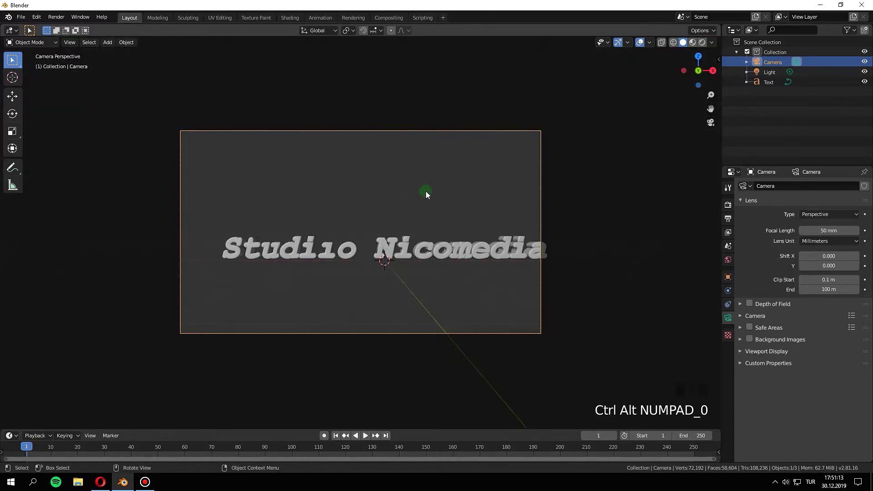
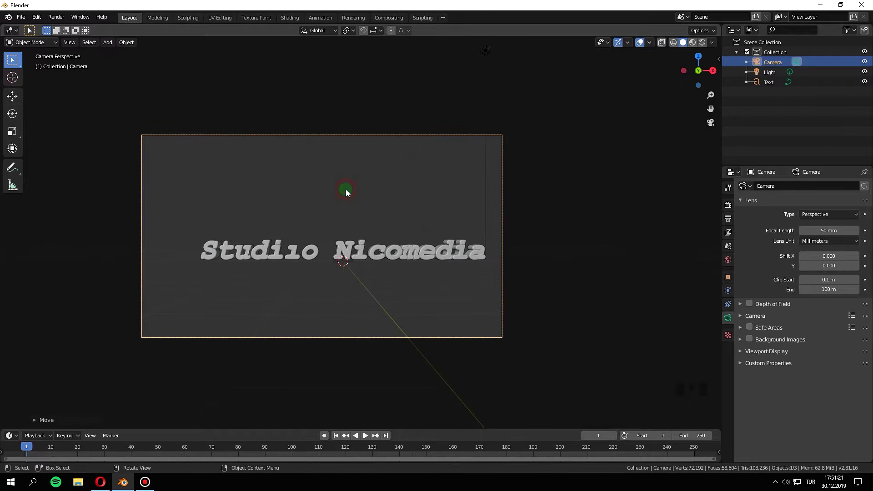
- Move the camera so its view frames the Studio Nicomedia title
key(g)
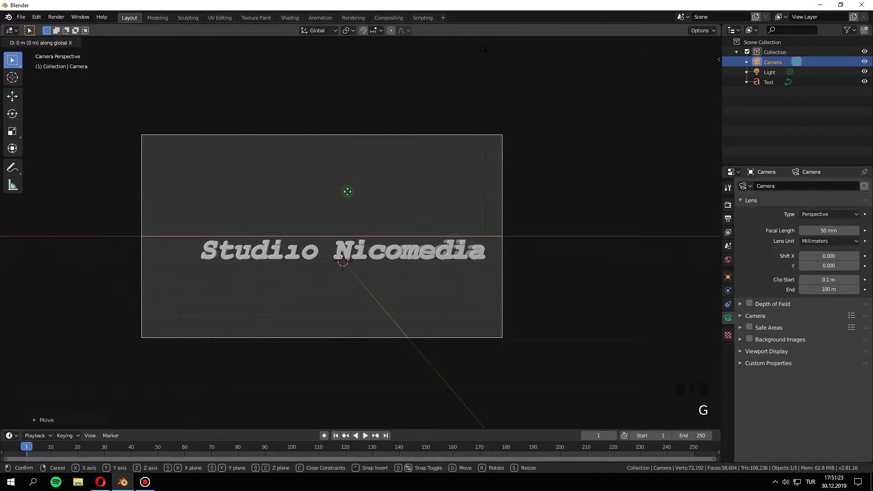
scroll(down, 3)
scroll(up, 3)
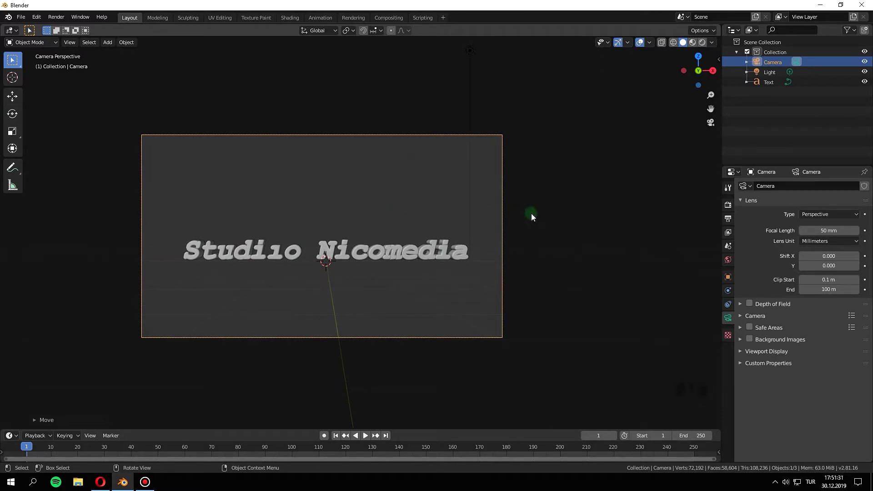
- Deselect the camera and add a Spot light to the scene
key(a)
key(a)
key(shift+a)
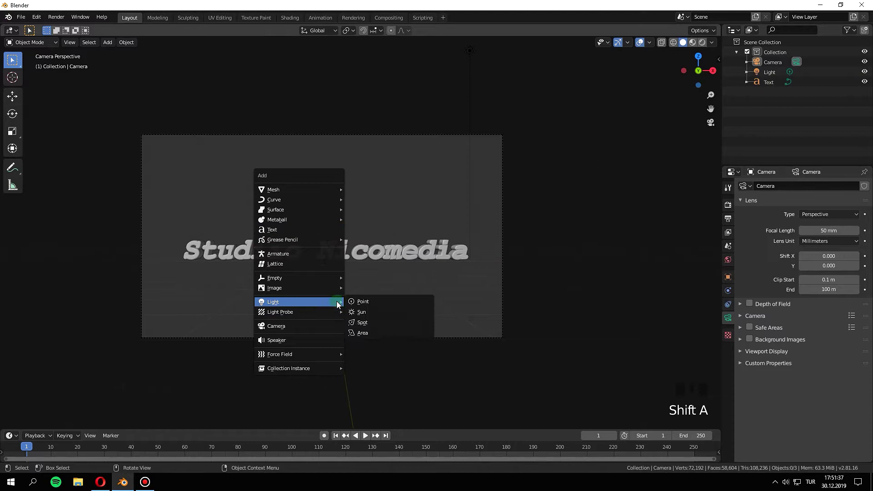
drag(300, 267, 374, 277)
scroll(up, 3)
scroll(down, 3)
drag(356, 256, 372, 267)
scroll(down, 3)
- Tilt the spot light around X and move it along Y in front of the text
key(r)
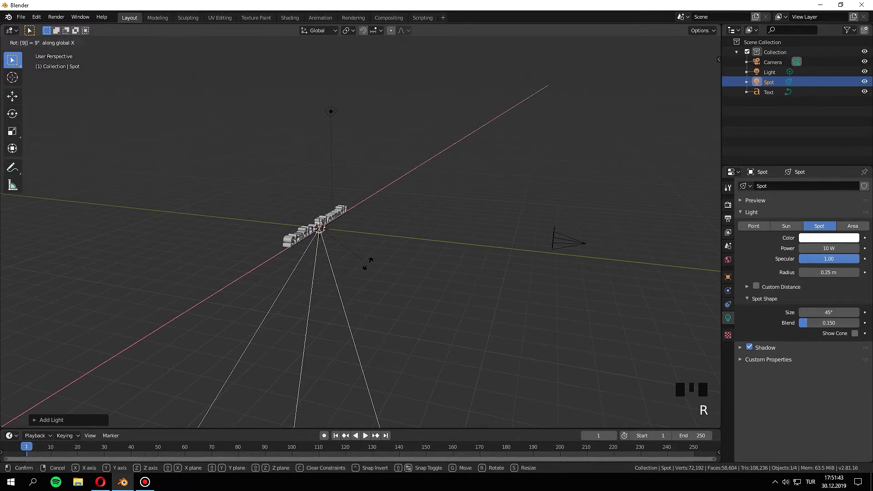
key(ctrl+z)
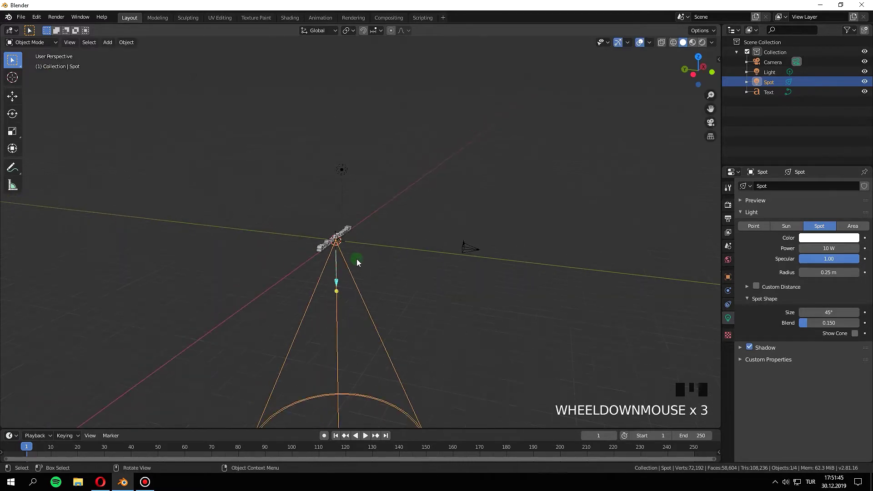
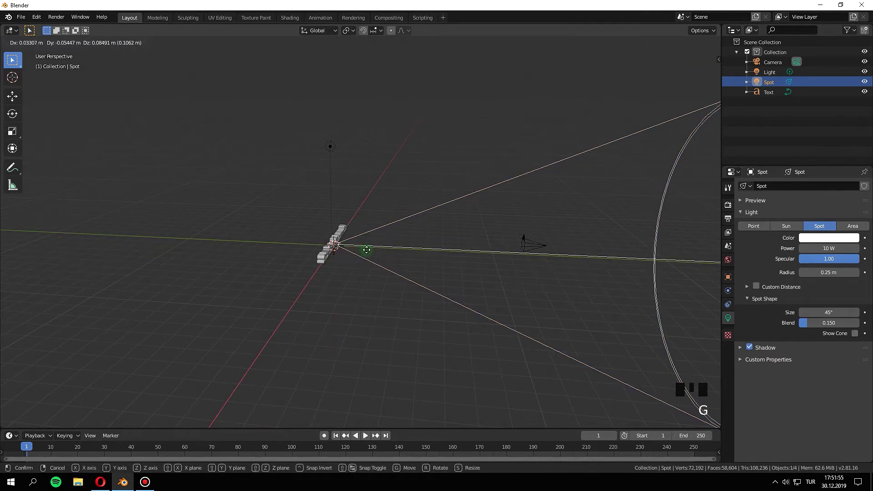
middle_click(314, 249)
key(ctrl+z)
key(g)
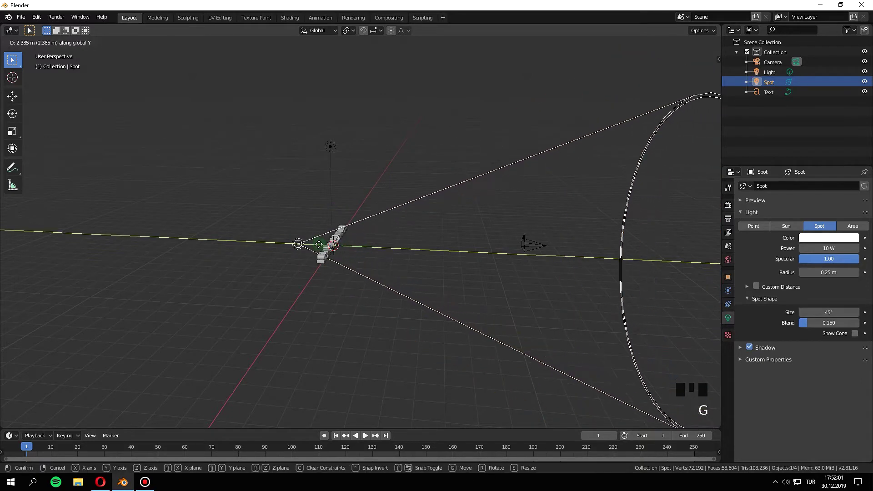
key(KP_3)
- Check the lit scene from the side and through the camera view
scroll(up, 3)
drag(310, 273, 377, 261)
key(z)
key(KP_0)
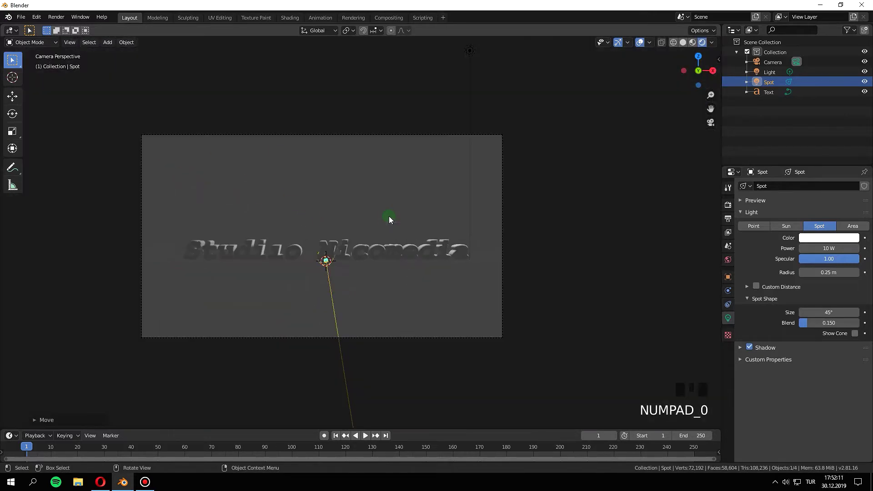
- Lower the World background colour Value to about 0.08 for a near-black backdrop
scroll(up, 3)
click(732, 261)
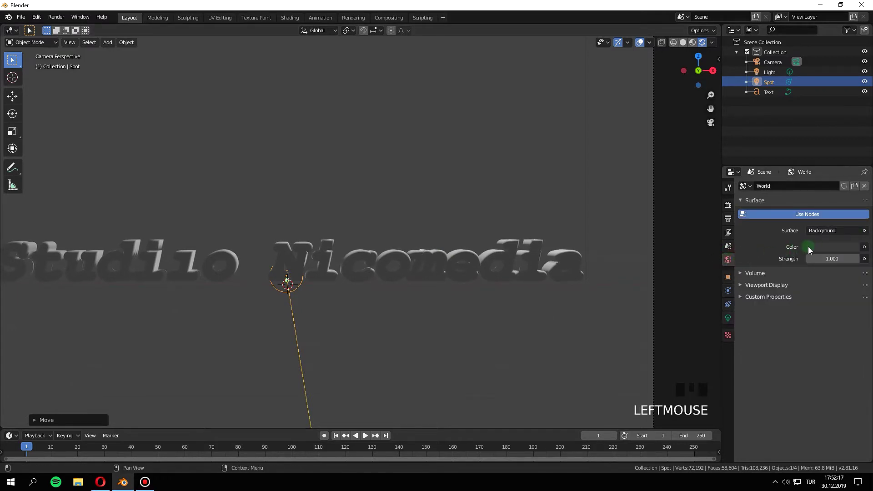
click(831, 250)
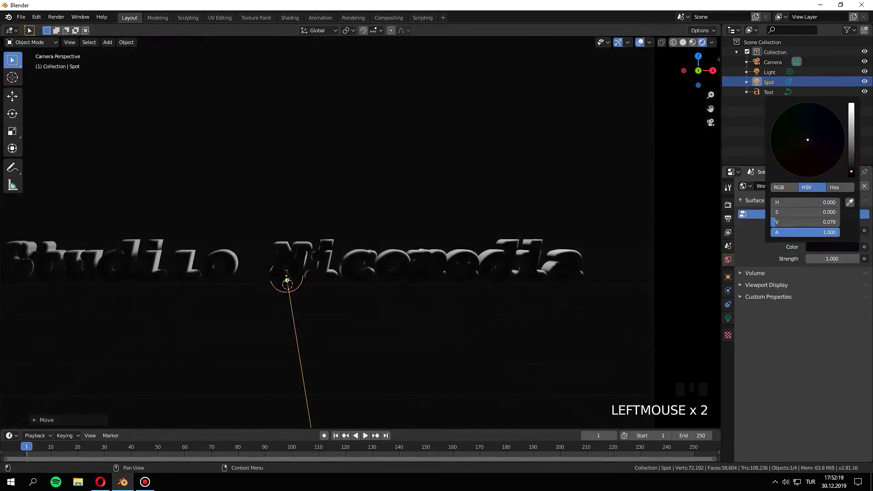
scroll(down, 3)
scroll(down, 3)
drag(733, 323, 829, 245)
- Undo the power change and pick a green-cyan colour for the spot light
key(ctrl+z)
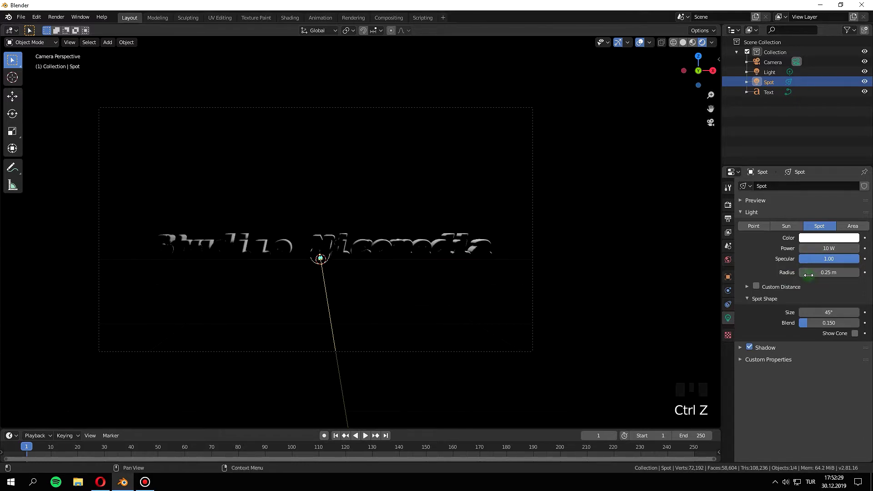
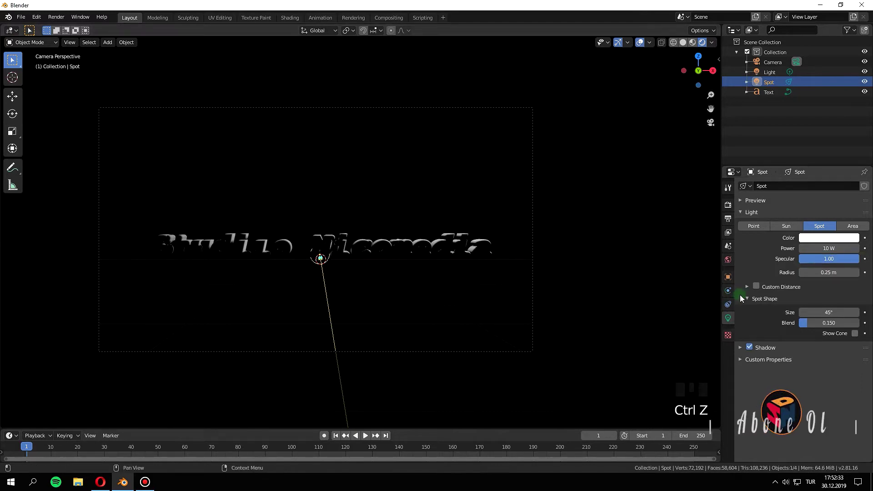
click(745, 299)
click(815, 242)
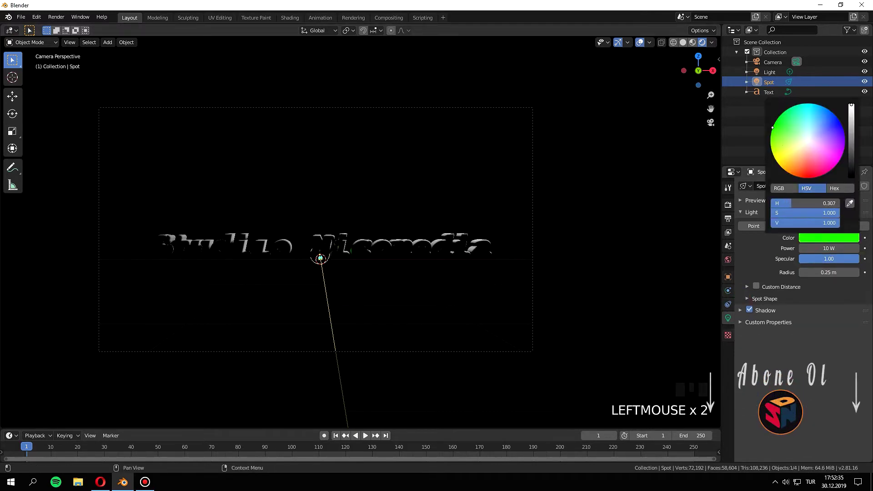
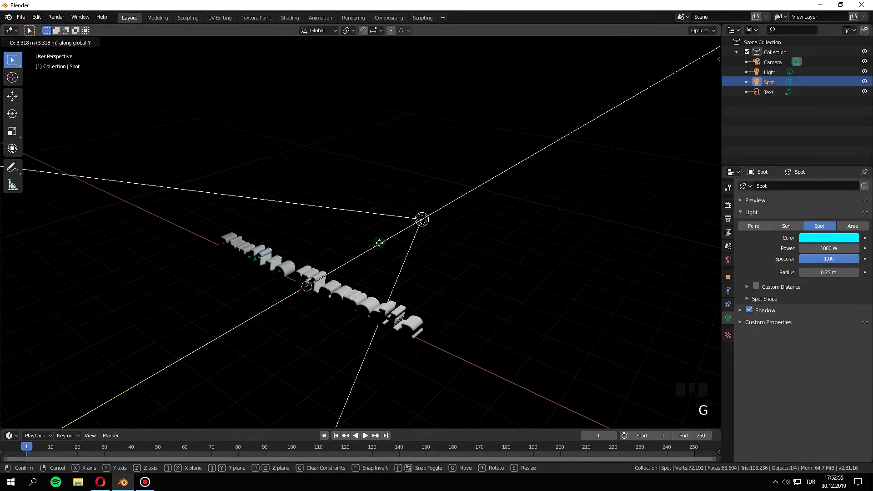
- Move the cyan spot light farther along Y and check it through the camera
drag(374, 259, 398, 247)
key(KP_0)
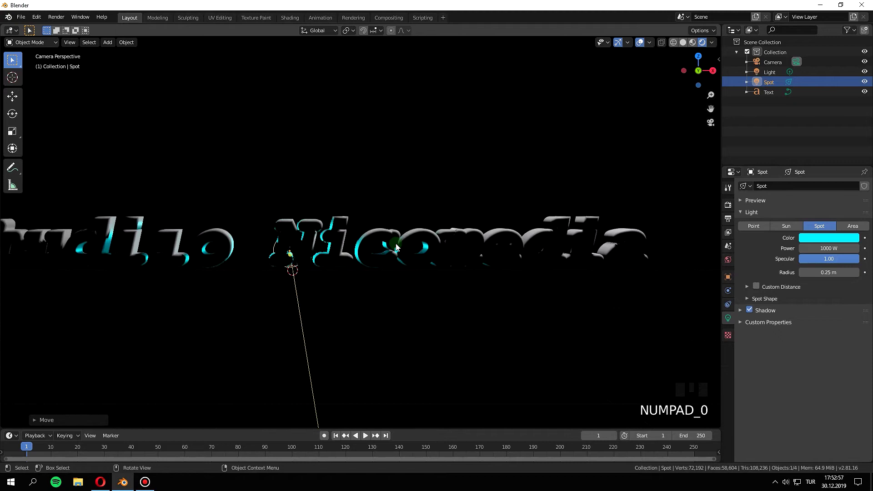
scroll(down, 3)
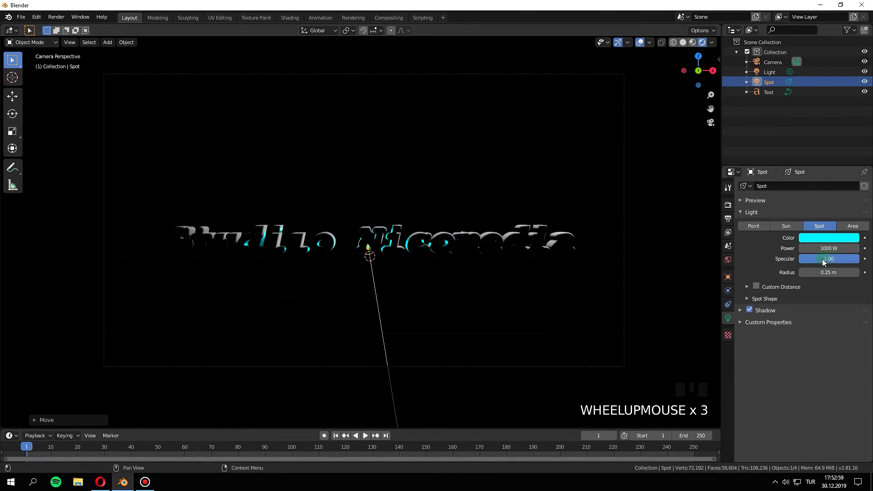
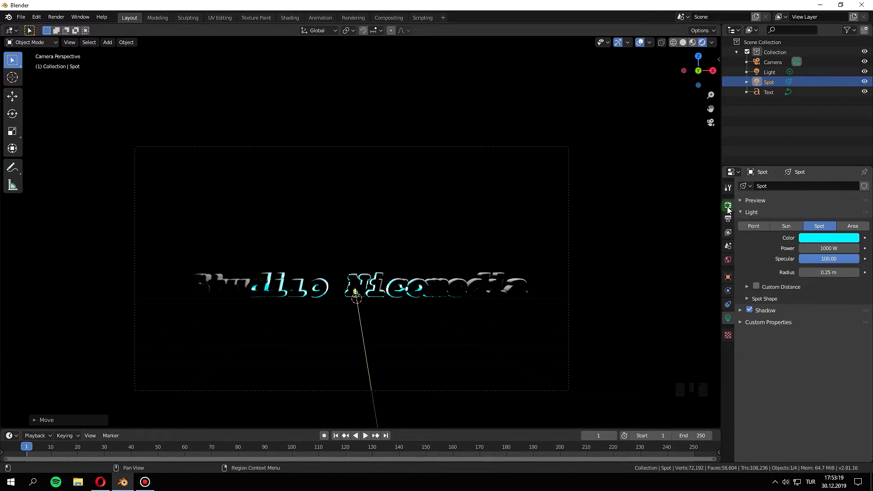
- Adjust the spot light settings and frame the text from top view for placing copies
click(730, 210)
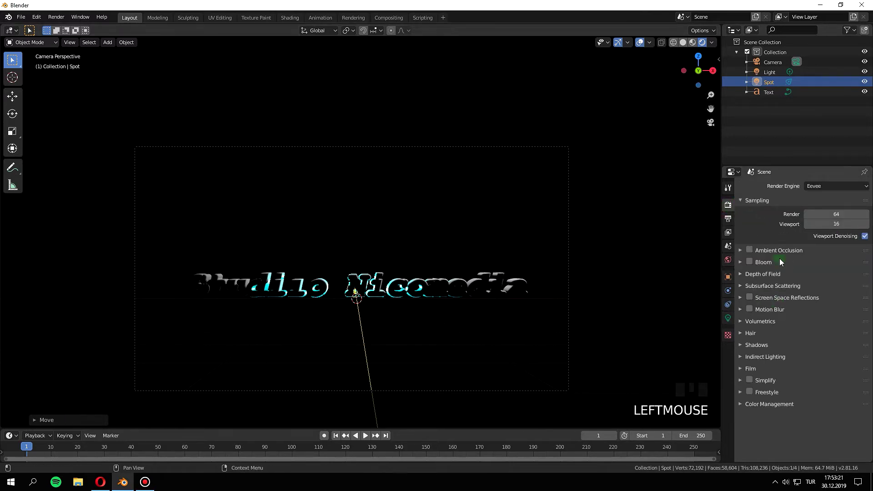
click(777, 86)
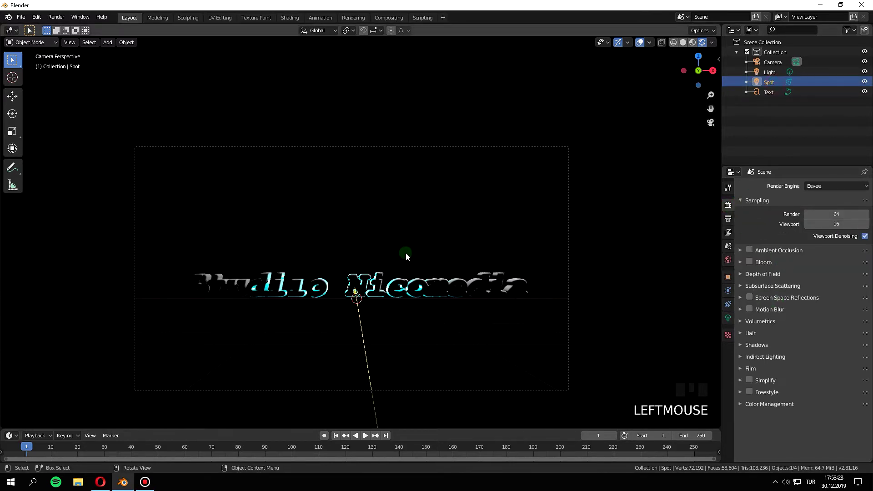
key(KP_7)
scroll(down, 3)
drag(424, 180, 424, 147)
scroll(up, 3)
- Duplicate the spot light twice, placing one copy left and one right of the text
key(shift+d)
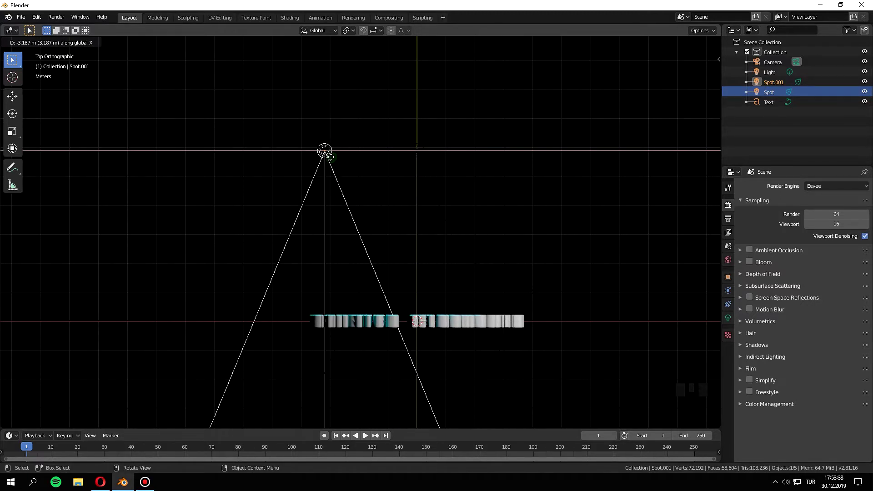
click(425, 151)
key(shift+d)
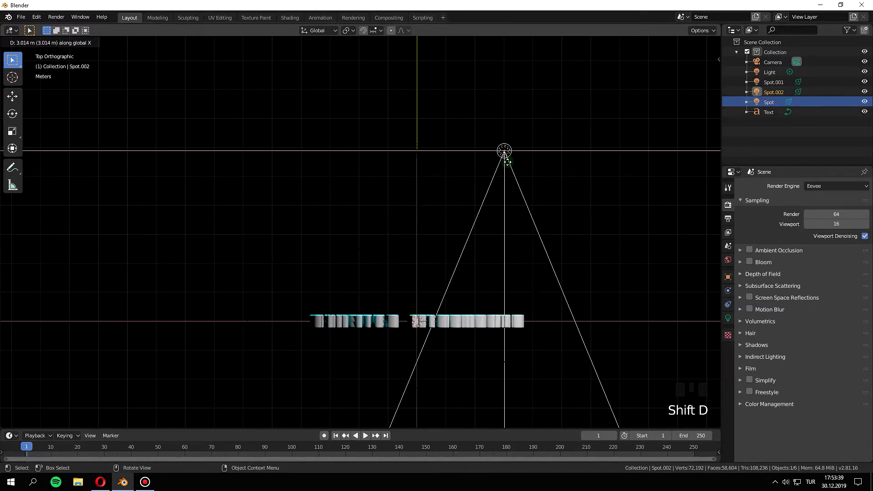
scroll(down, 3)
key(KP_1)
scroll(down, 3)
middle_click(515, 202)
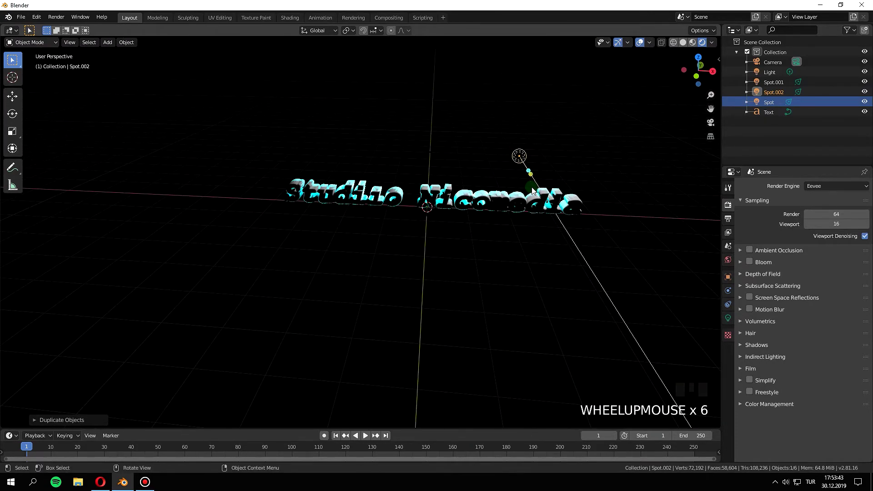
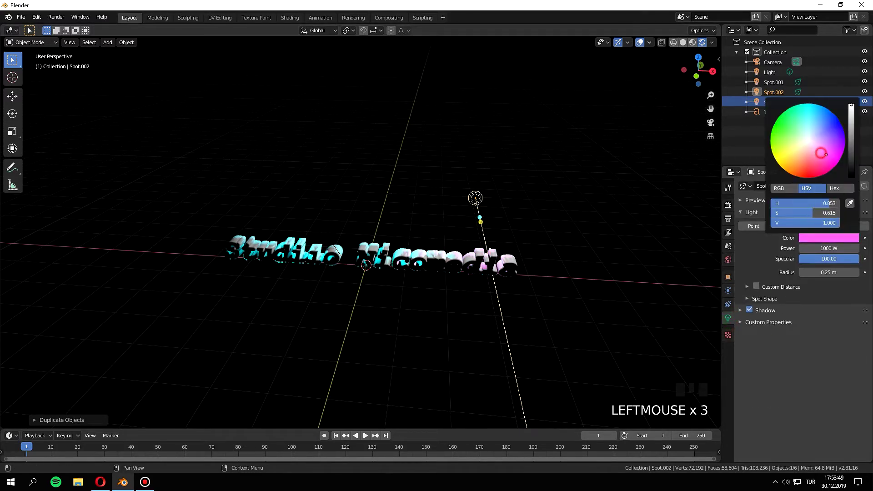
- Colour the right-hand copy pink, then select the left copy to recolour it green
drag(456, 228, 392, 189)
scroll(up, 3)
drag(397, 198, 270, 214)
click(270, 214)
click(813, 242)
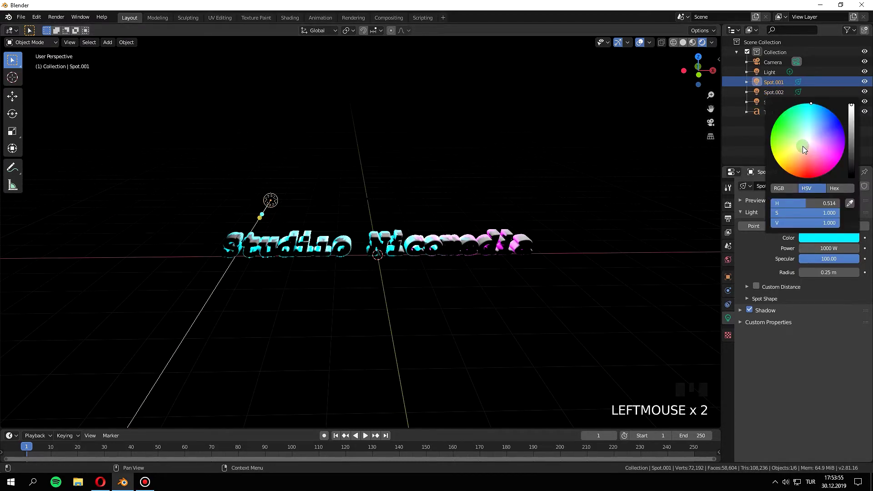
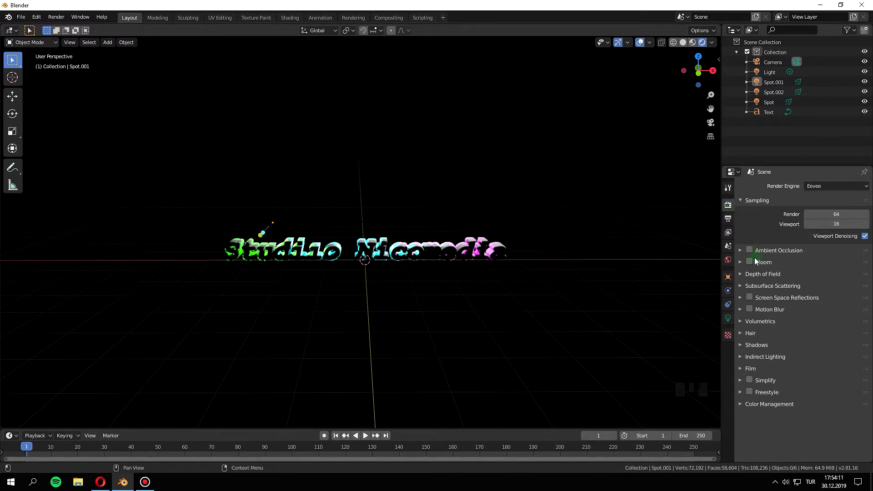
- Enable the Bloom glow effect and view the glowing title through the camera
click(752, 262)
scroll(up, 3)
scroll(down, 3)
key(KP_0)
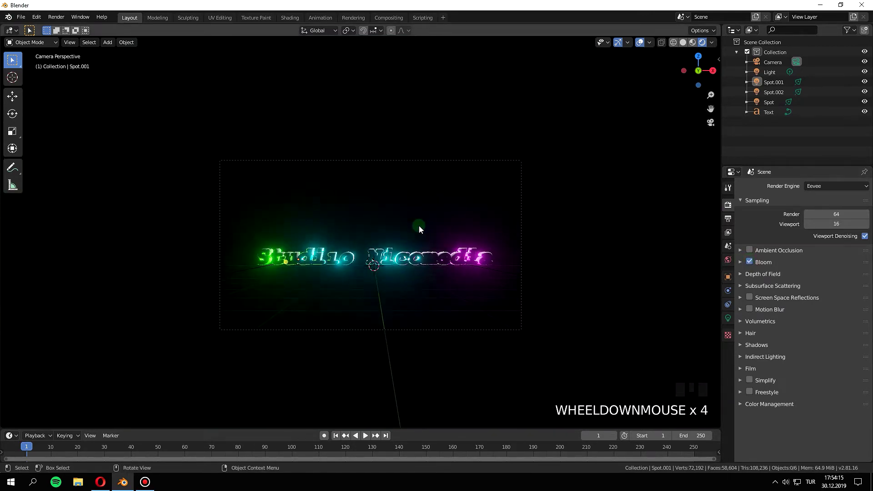
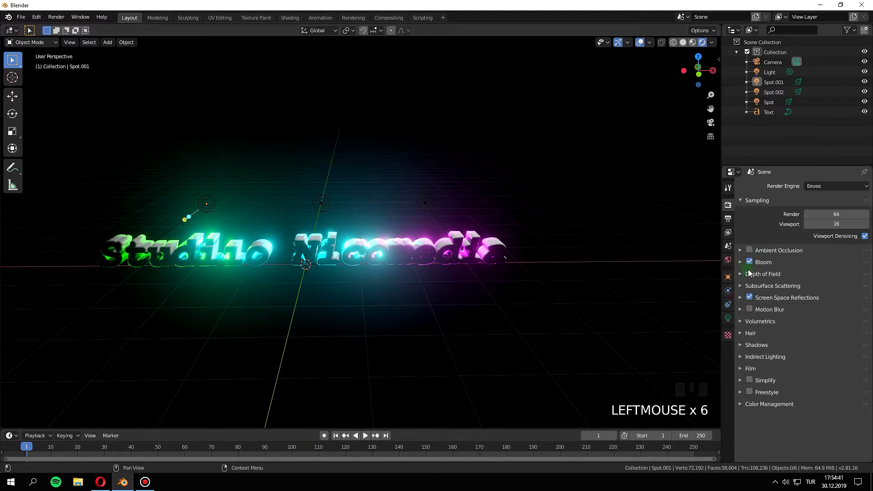
- Orbit the viewport around the glowing text down to a lower angle
scroll(down, 3)
scroll(up, 3)
drag(345, 315, 377, 323)
scroll(down, 3)
drag(401, 337, 733, 320)
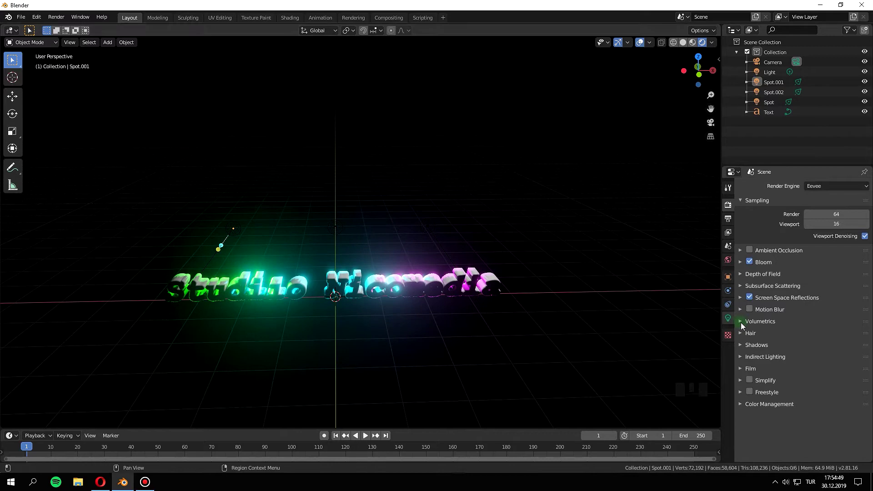
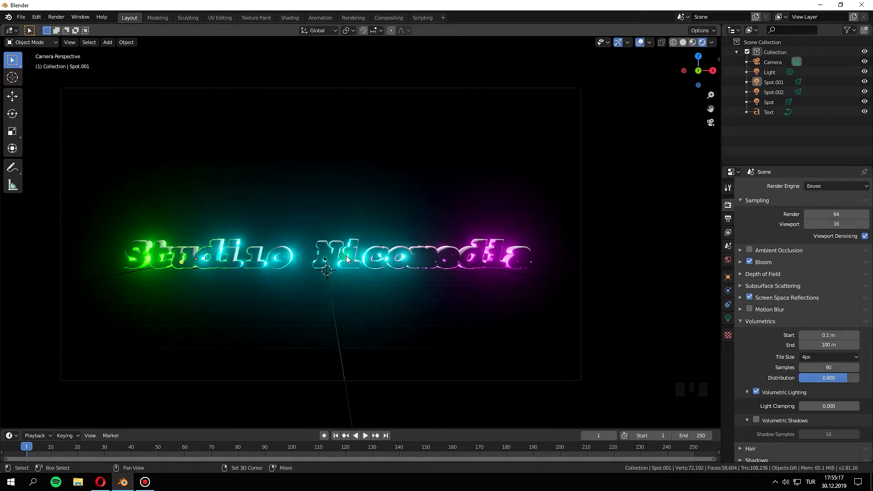
- From top view, add a flat mesh plane under the Studio Nicomedia title
key(KP_7)
scroll(down, 3)
key(z)
scroll(up, 3)
key(a)
key(a)
scroll(down, 3)
drag(337, 258, 336, 241)
key(shift+a)
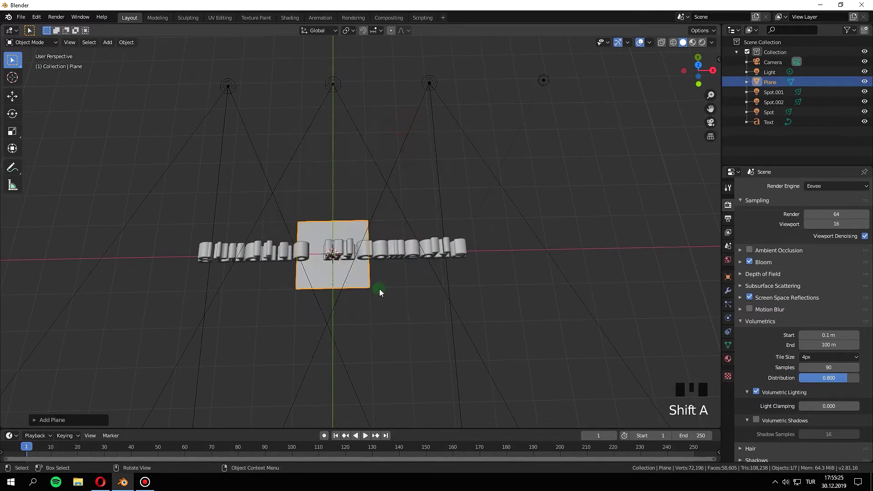
- Scale the plane up into a wide floor and look at it through the camera
key(s)
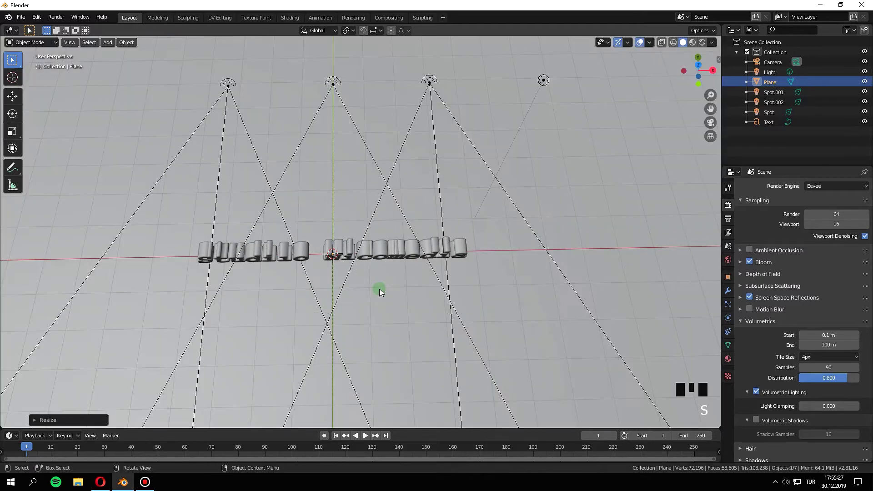
scroll(down, 3)
scroll(up, 3)
key(ctrl+z)
scroll(up, 3)
key(s)
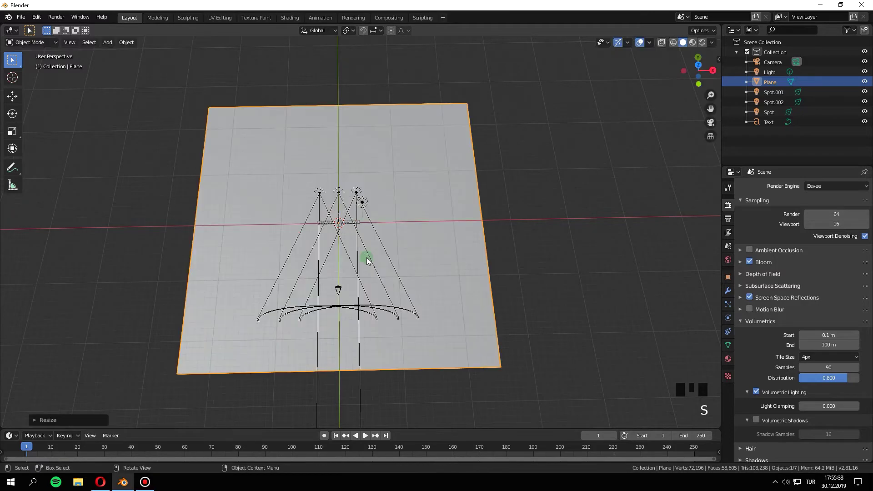
scroll(down, 3)
key(a)
key(a)
scroll(up, 3)
key(KP_0)
scroll(up, 3)
key(a)
key(a)
scroll(down, 3)
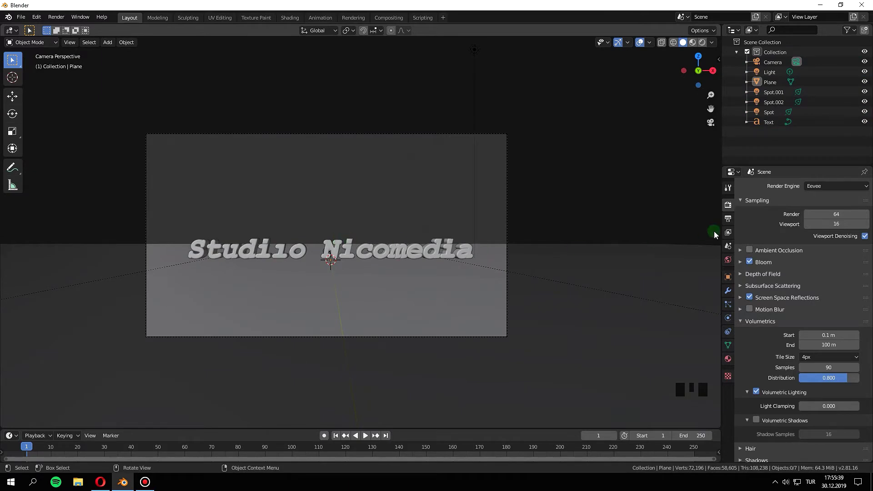
- Select the three spotlights and lift them upward along Z
click(369, 258)
key(z)
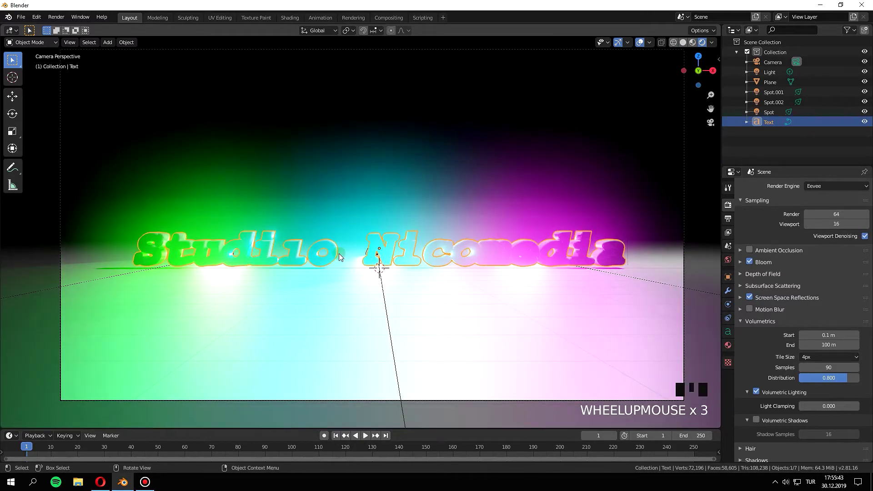
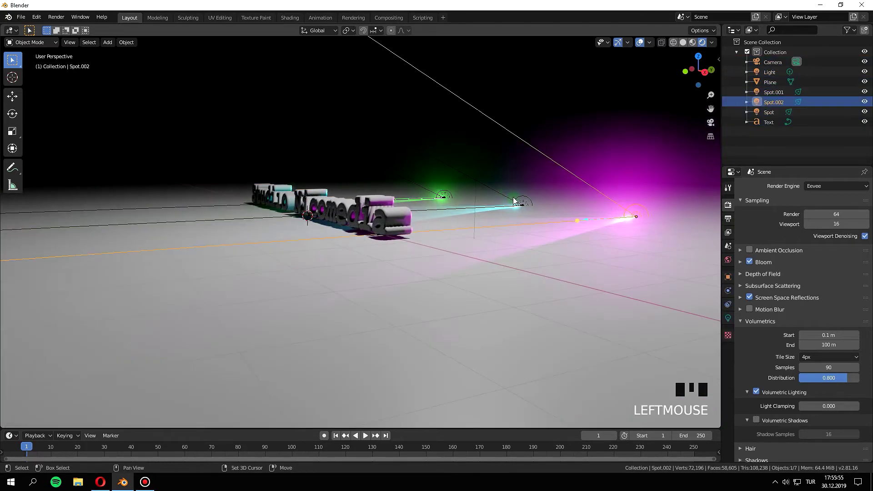
click(521, 206)
click(445, 194)
key(g)
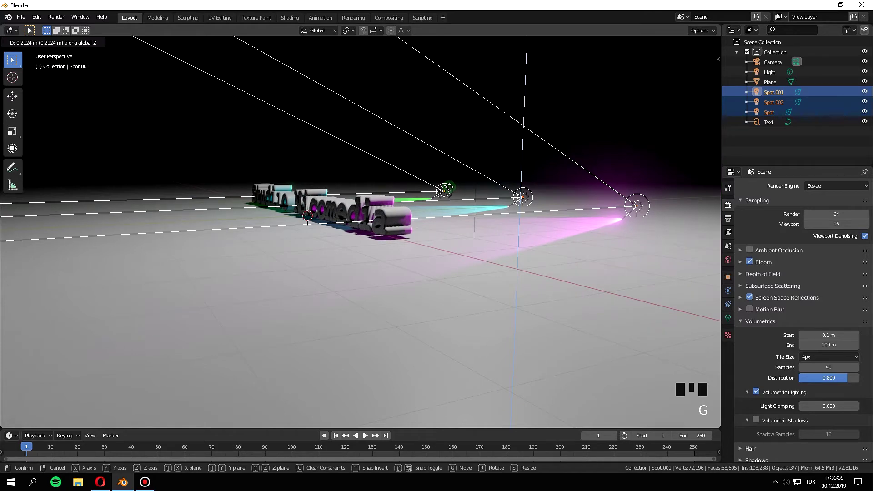
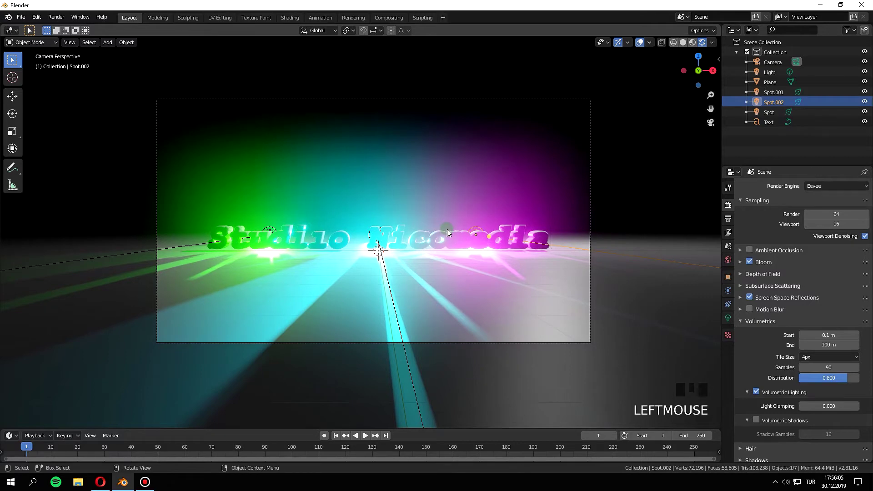
- Shift the magenta spotlight sideways along X and check the beams on the floor
key(g)
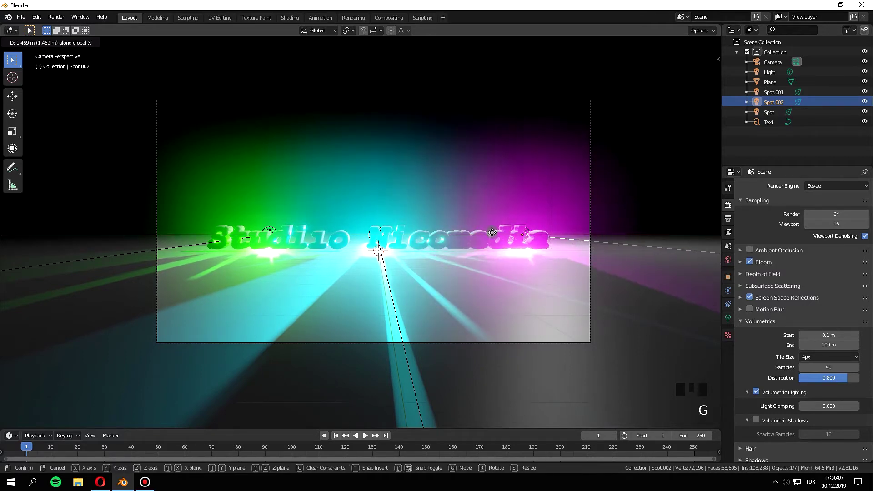
scroll(down, 3)
key(a)
key(a)
scroll(down, 3)
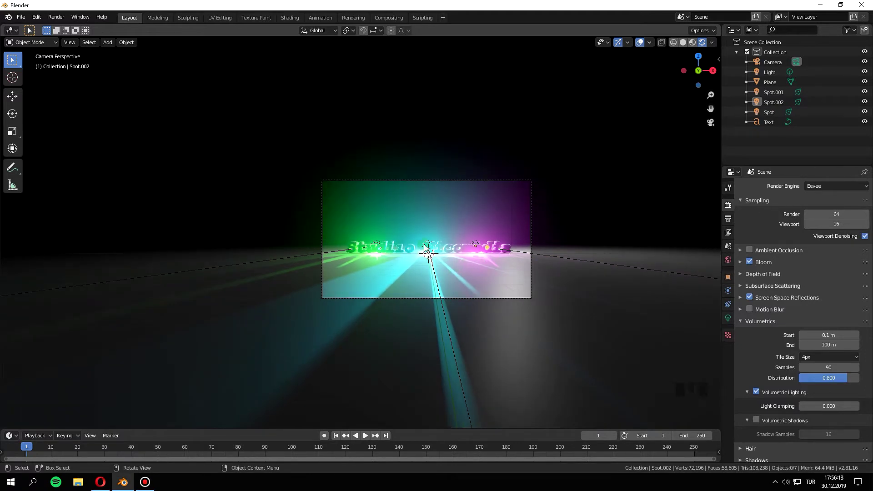
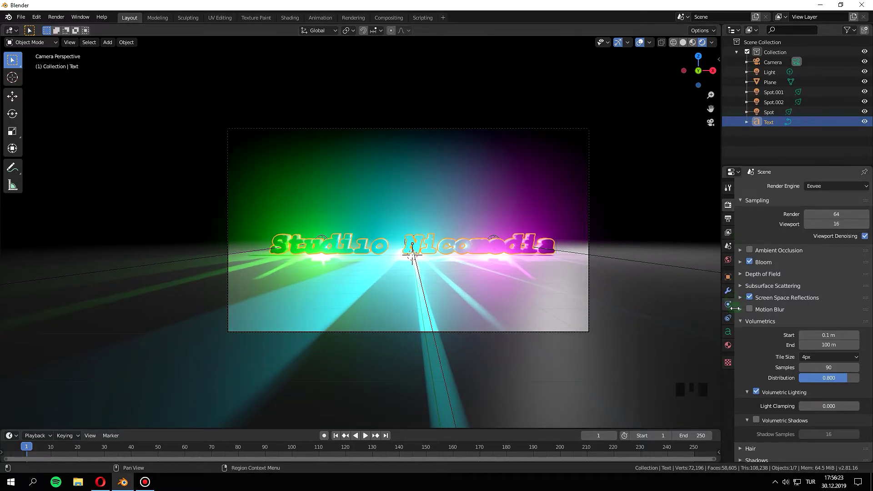
- Show the text's material settings, then view the scene through the camera
click(732, 349)
click(815, 232)
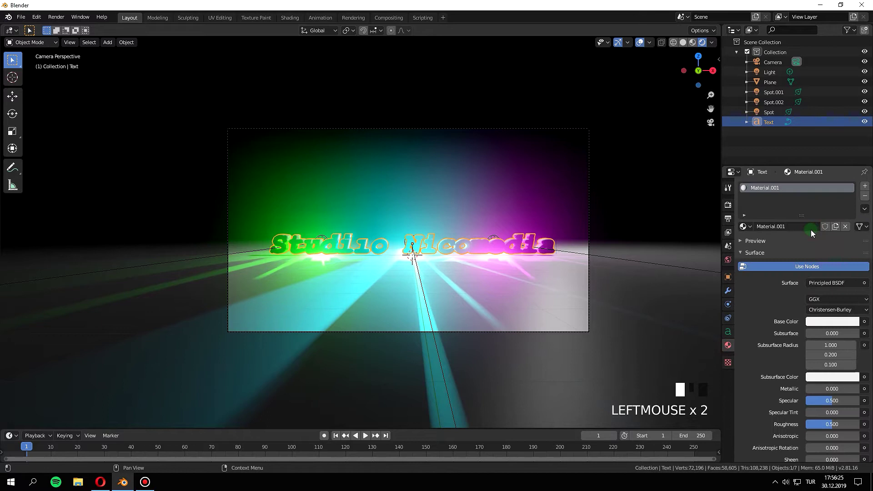
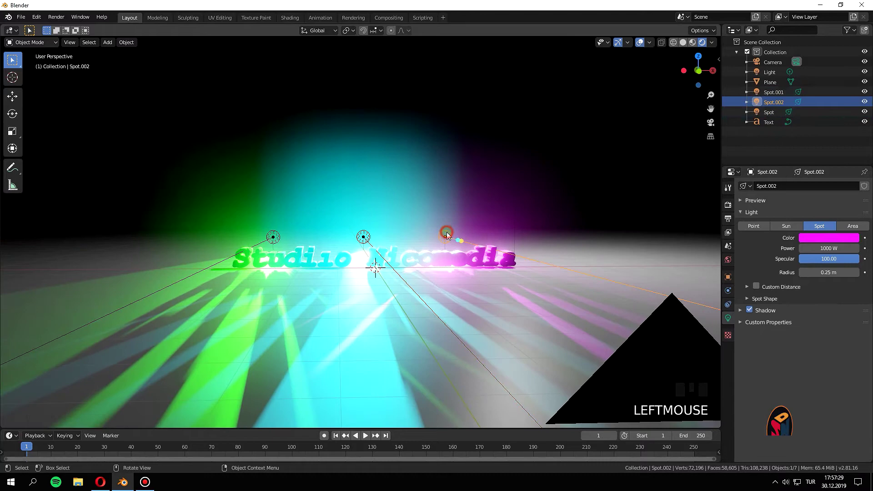
key(KP_0)
- Rotate the magenta, green and cyan spotlights around the global Z axis to re-aim their beams
key(r)
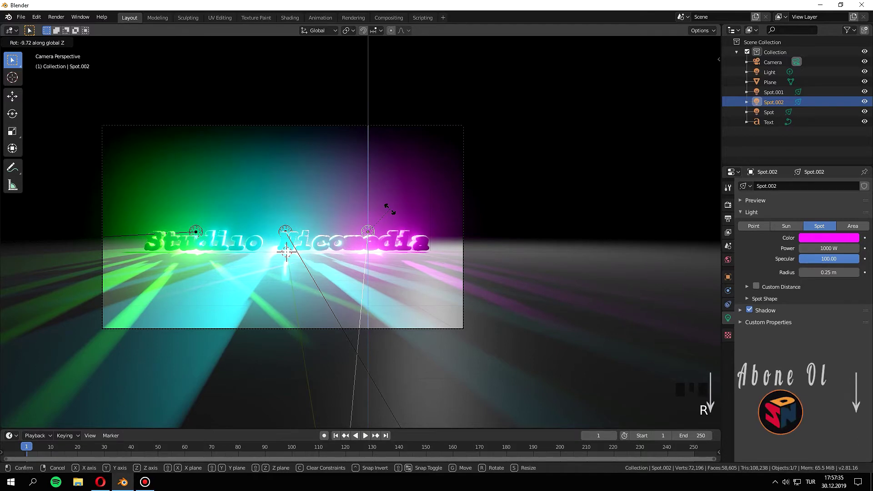
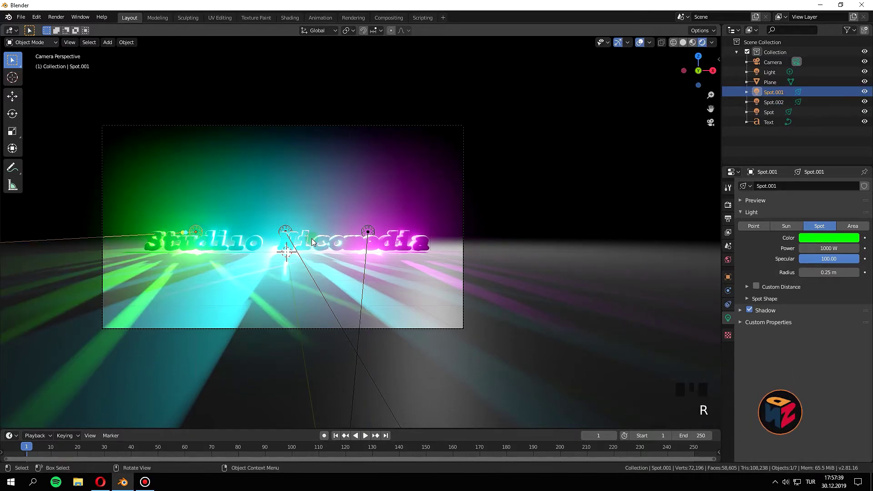
key(r)
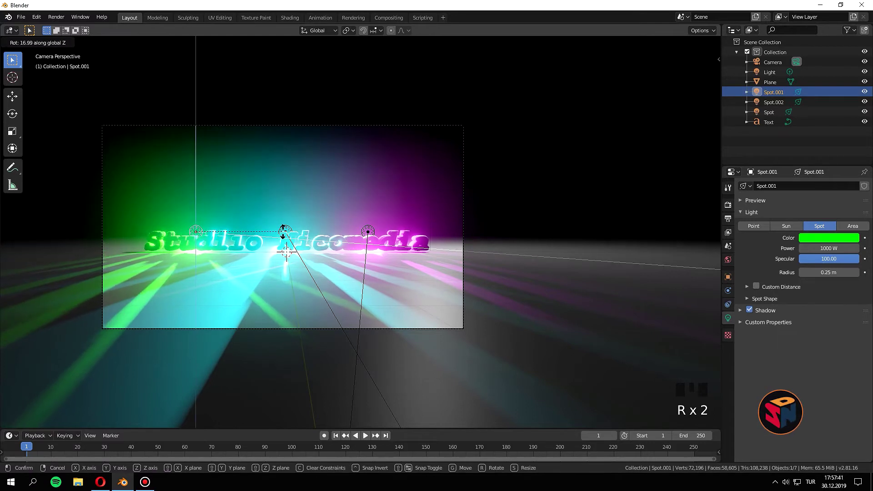
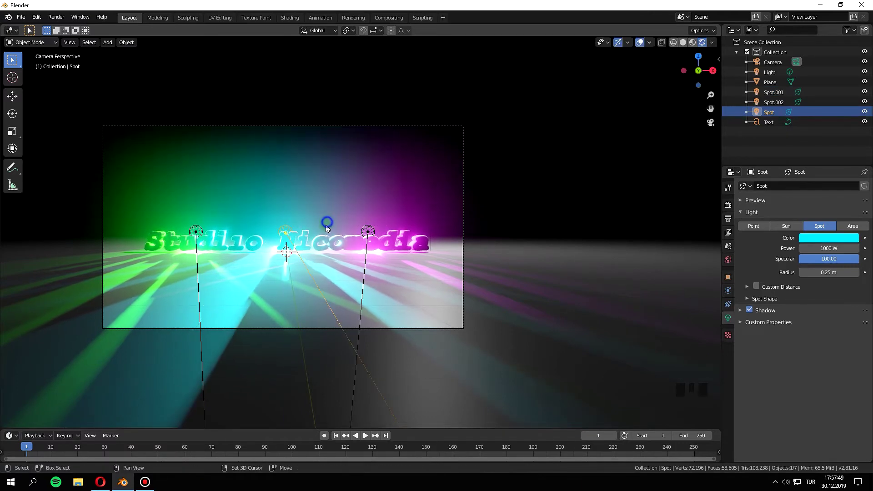
key(r)
key(r)
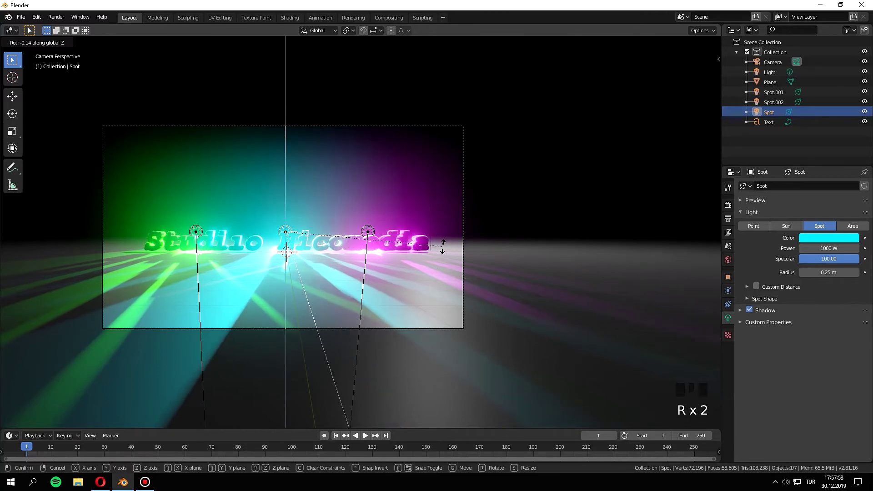
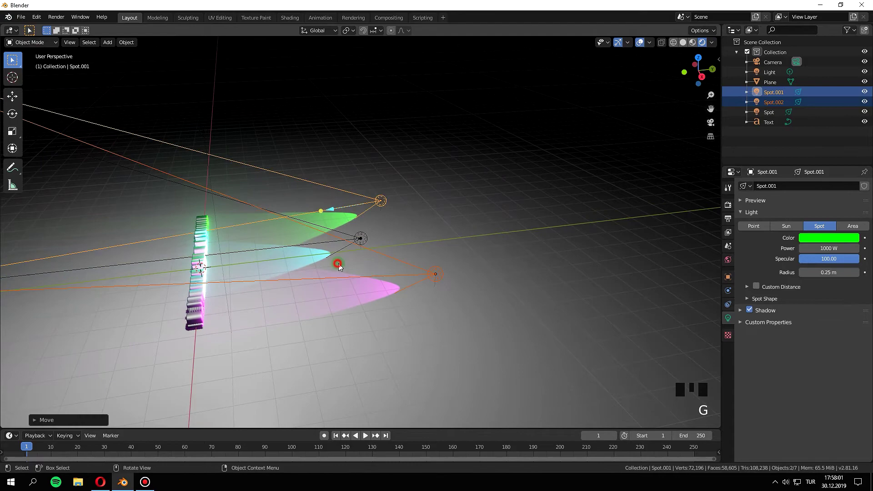
- Move the green and magenta spotlights along Y, then raise the cyan one slightly
key(KP_0)
key(g)
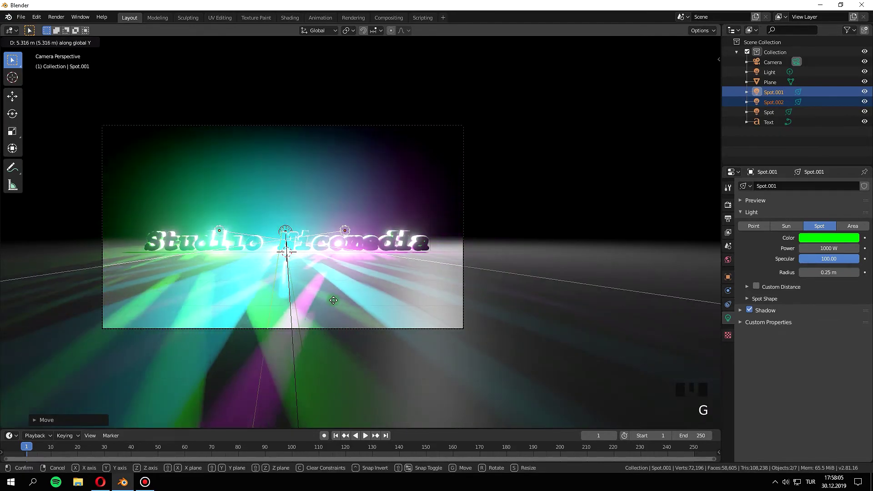
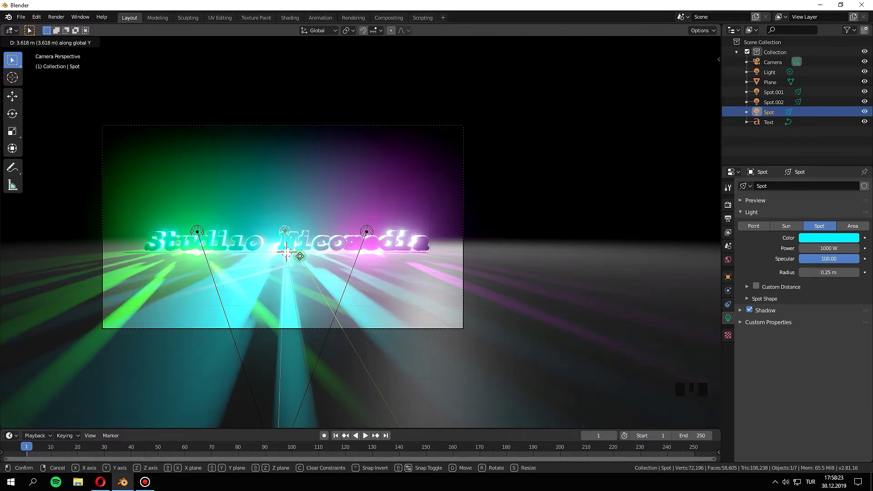
key(g)
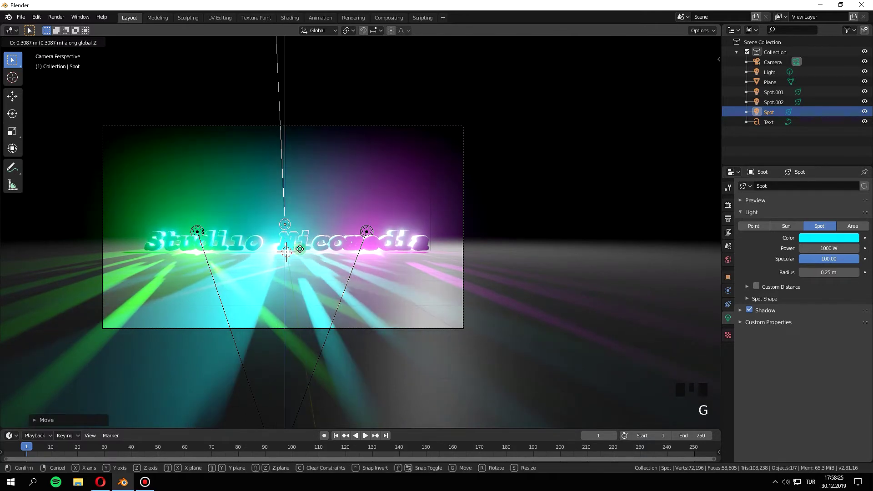
- Rotate the cyan spotlight around Z so its beam falls on the text
key(r)
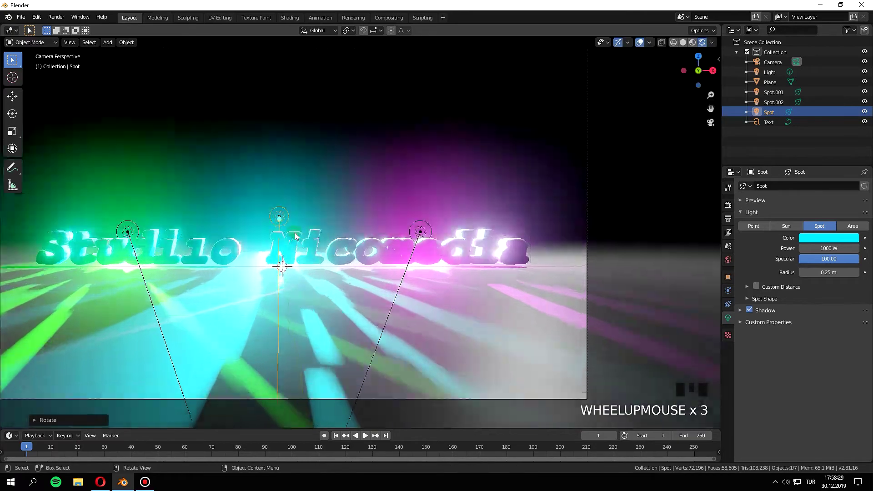
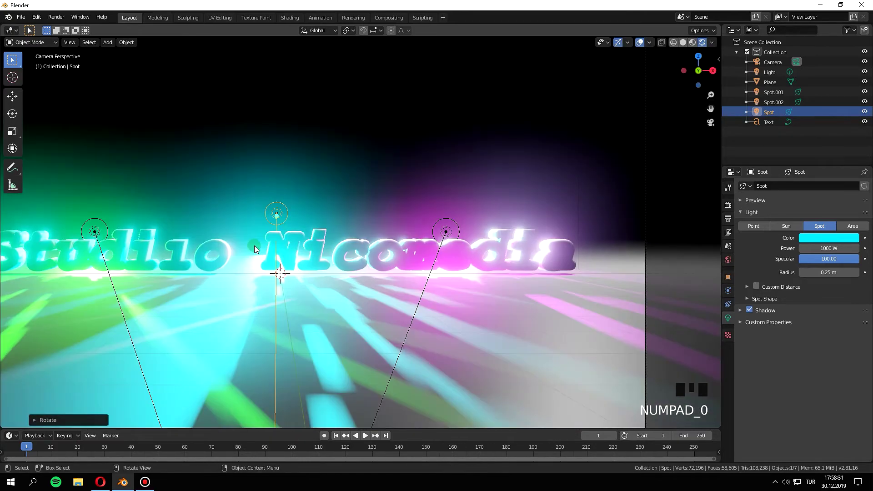
key(a)
key(a)
scroll(down, 3)
scroll(up, 3)
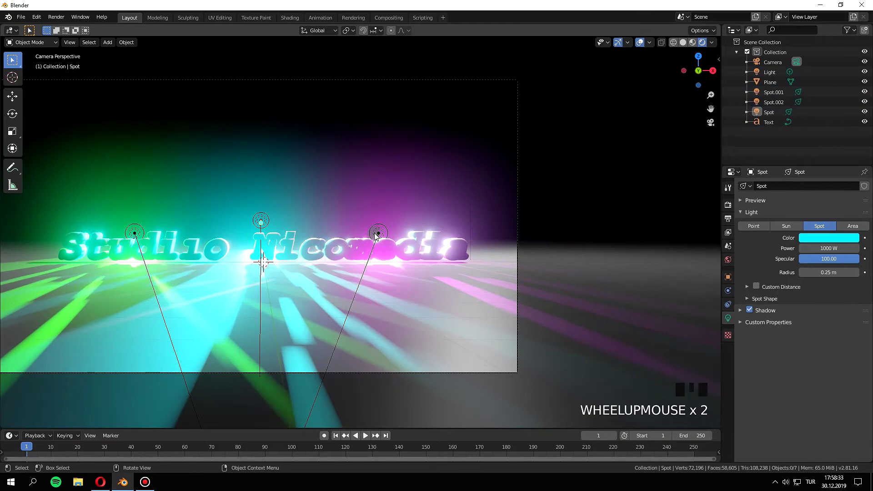
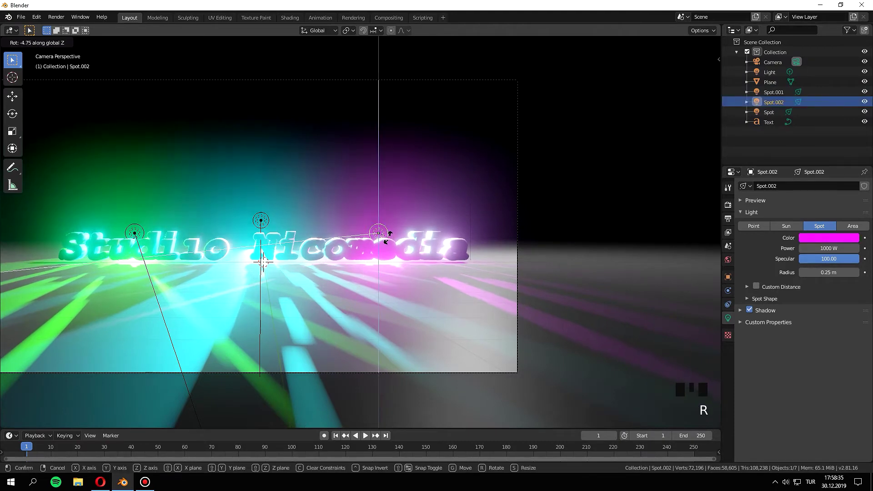
- Swivel the magenta spotlight around Z and move it across the horizontal plane toward the text
key(r)
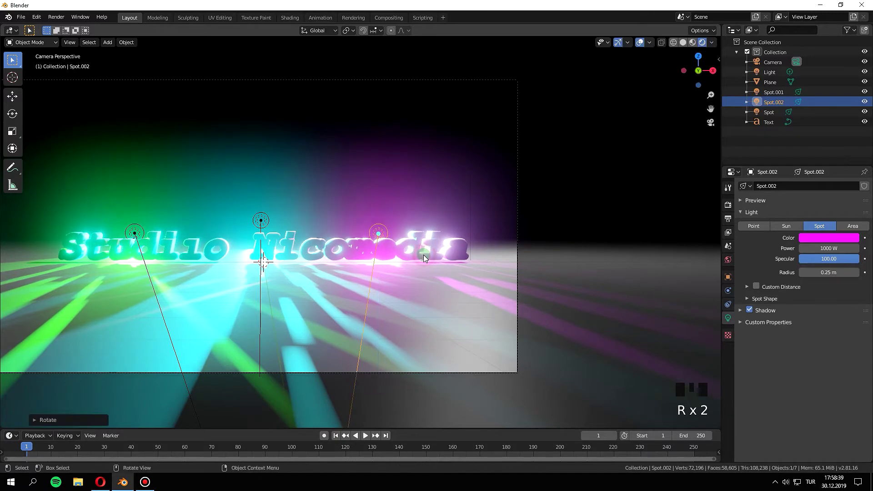
key(g)
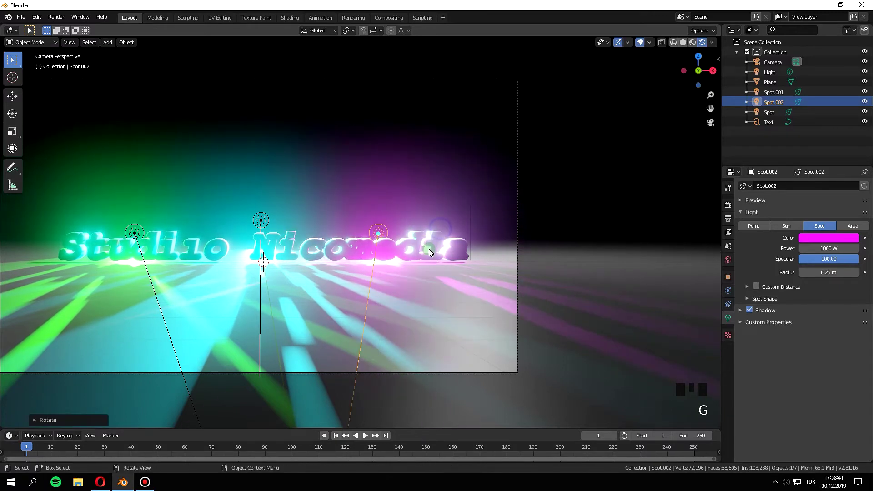
key(g)
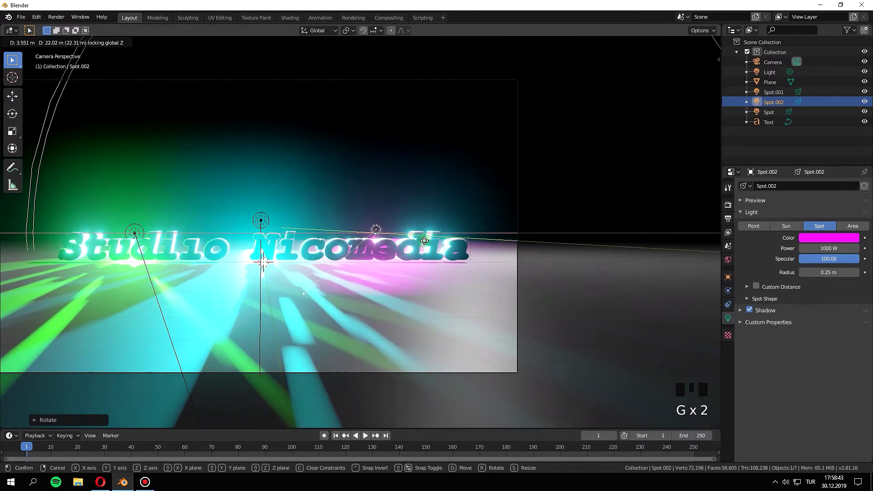
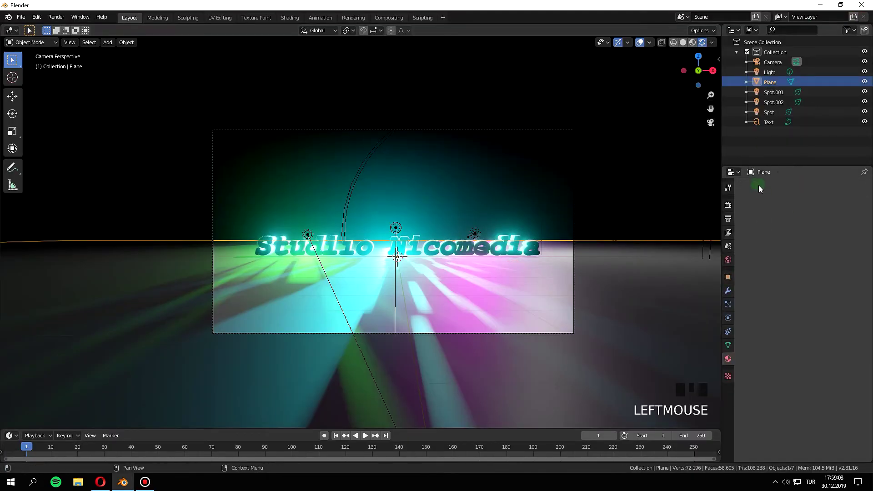
- Create a new material, Material.002, for the floor plane
click(731, 365)
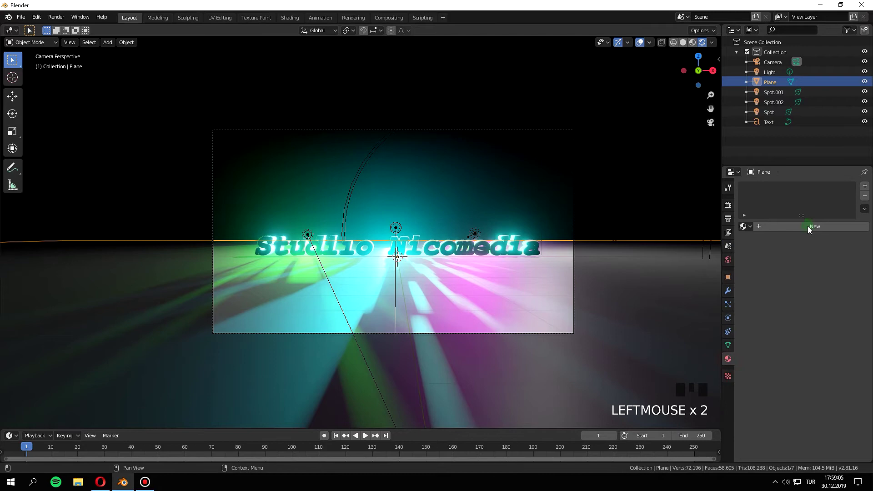
click(810, 231)
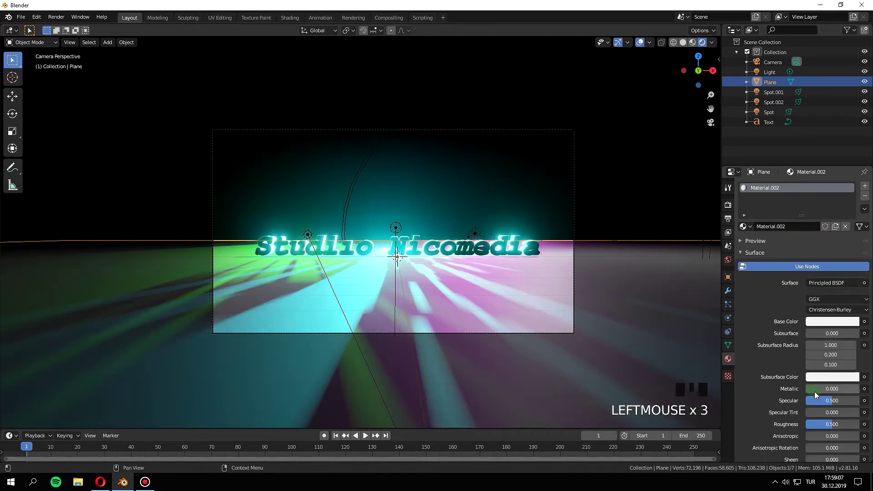
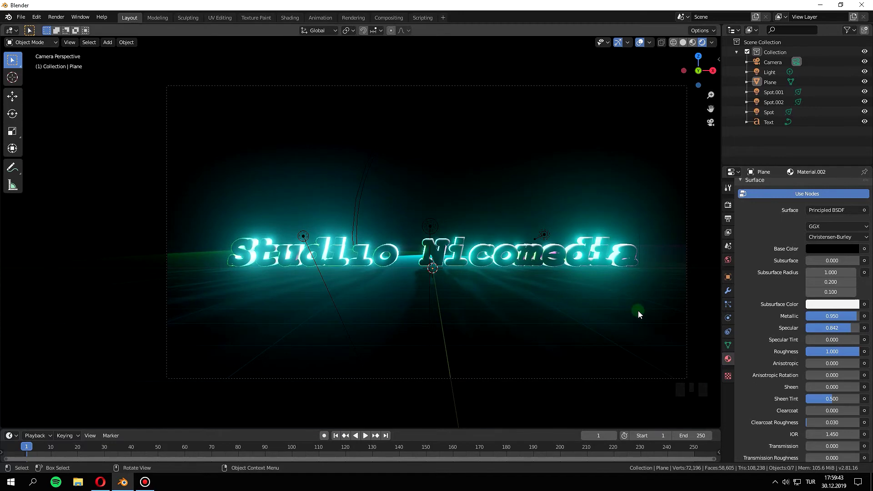
- Browse for a render output folder from the Output Properties panel
scroll(down, 3)
scroll(up, 3)
click(729, 214)
click(728, 210)
- Choose the output folder in the file browser and accept it
click(730, 222)
click(741, 212)
drag(845, 260, 853, 230)
click(865, 226)
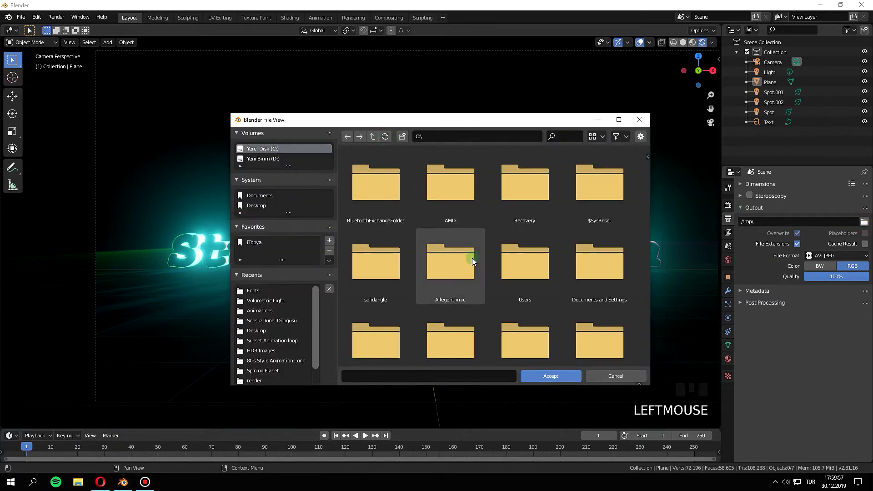
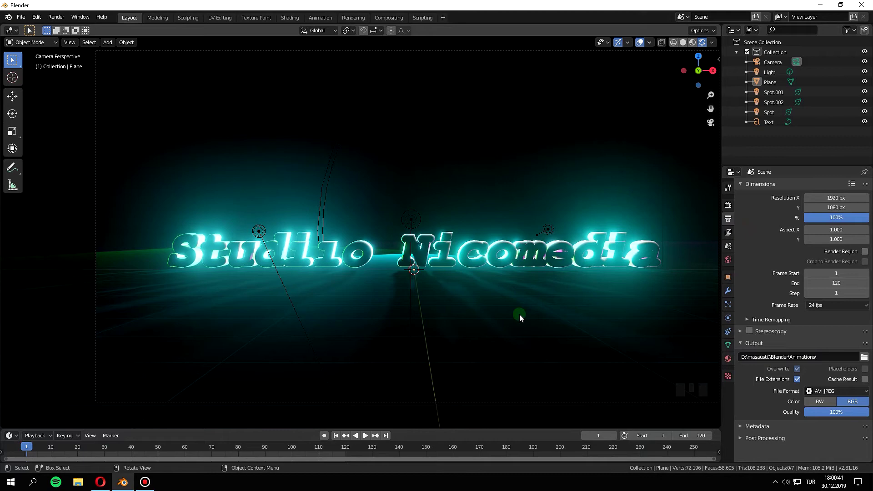
- Select the camera and move it across the text to stage the animation
scroll(down, 3)
click(770, 63)
scroll(down, 3)
drag(462, 273, 436, 271)
scroll(up, 3)
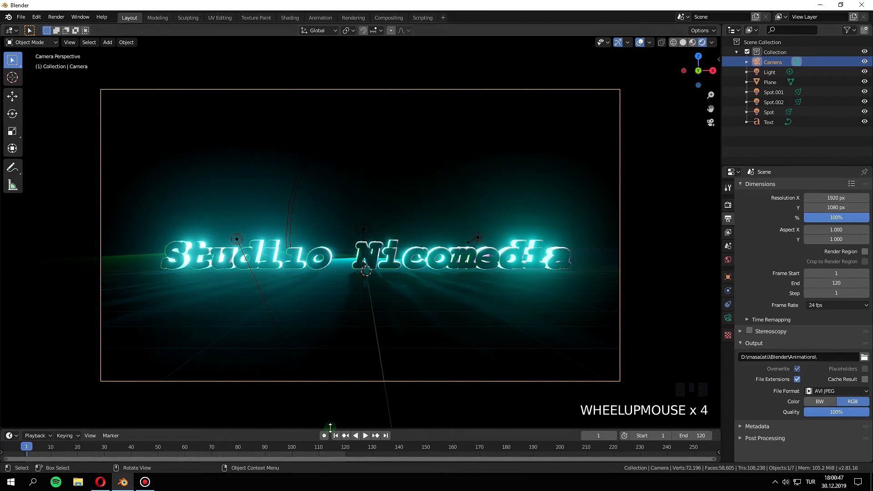
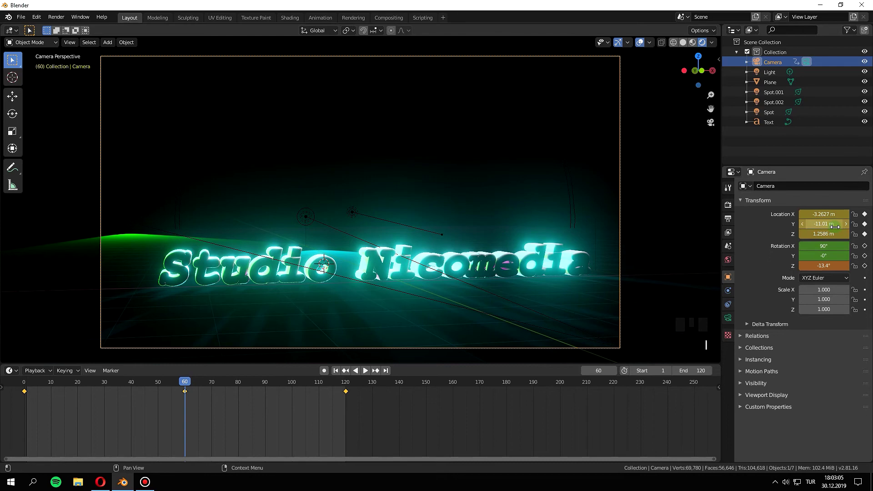
- Keyframe the camera's position and rotation at frame 60 and play the move back
key(i)
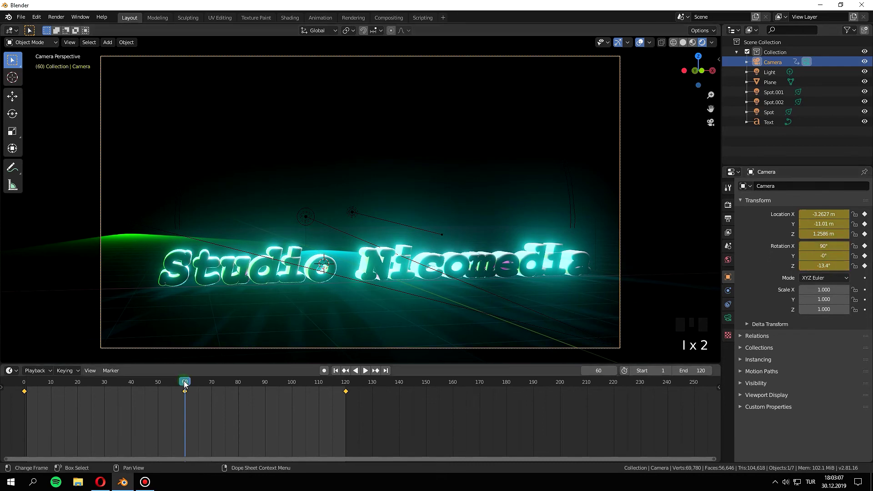
click(65, 385)
key(space)
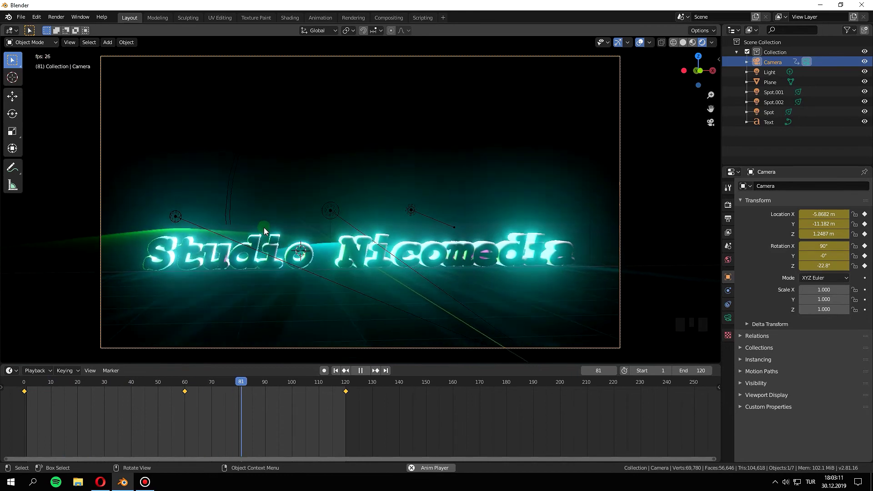
key(space)
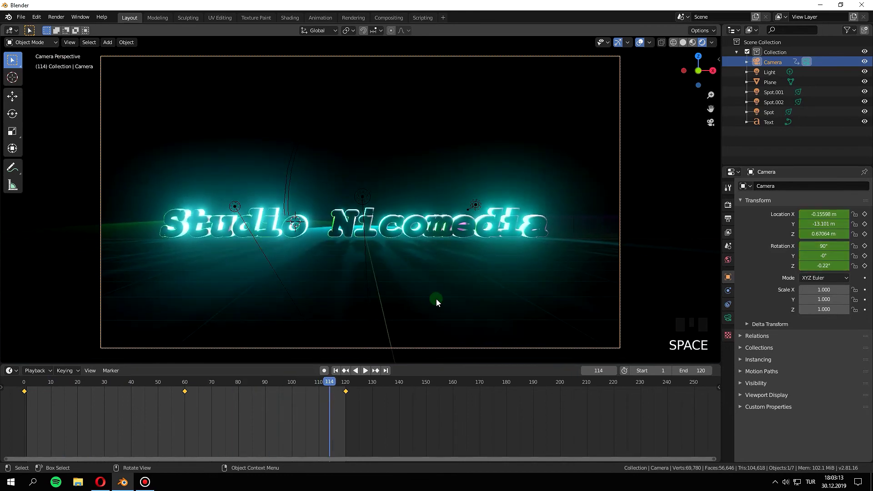
drag(221, 387, 773, 218)
- Replay the camera animation a few times, then return to the output settings
key(space)
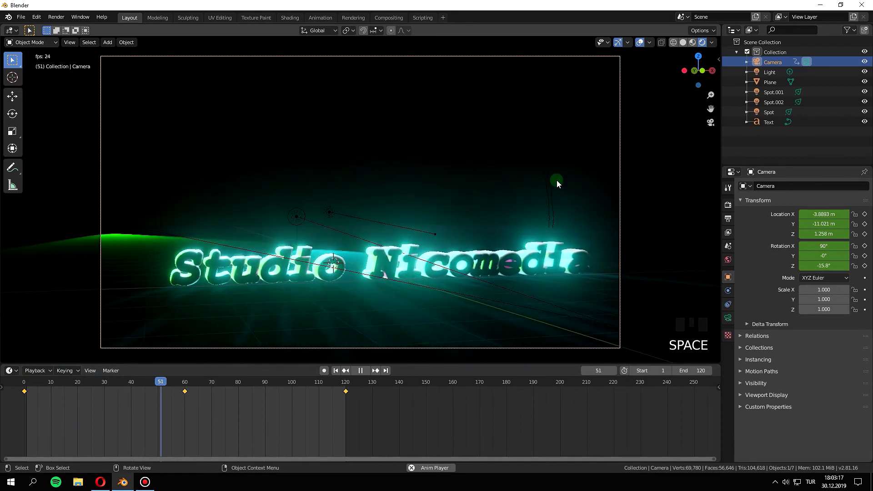
key(space)
key(space)
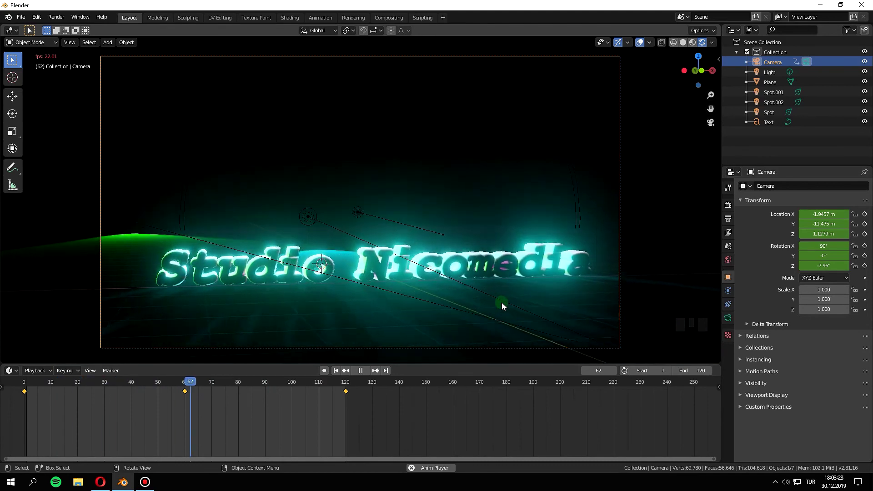
key(space)
drag(278, 386, 733, 211)
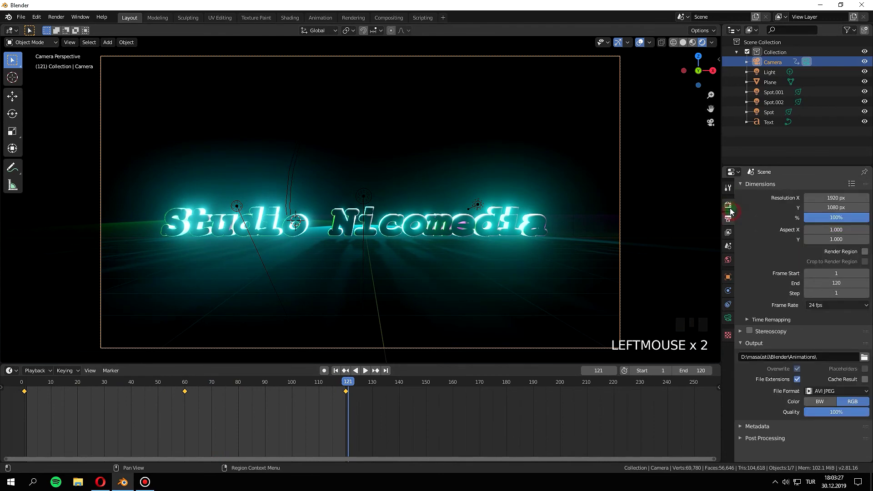
click(732, 211)
- Set the frame end to 120 and check the 24 fps frame rate choices
click(733, 233)
click(731, 225)
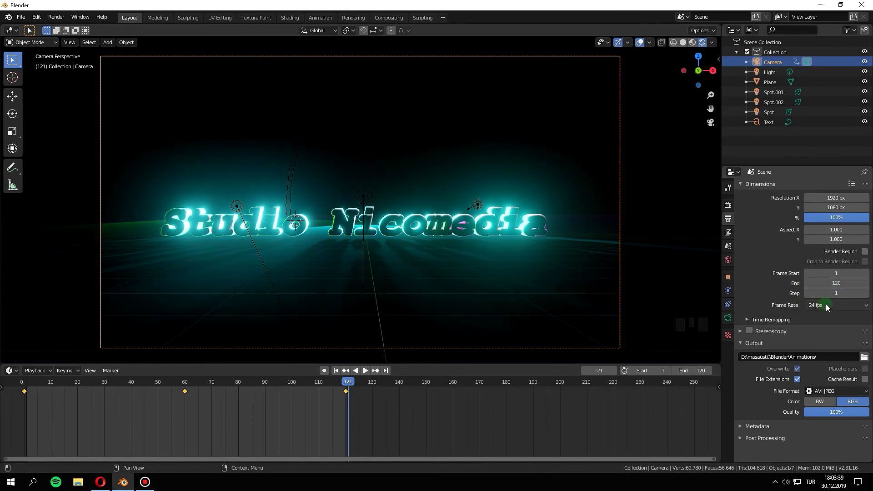
drag(833, 308, 844, 305)
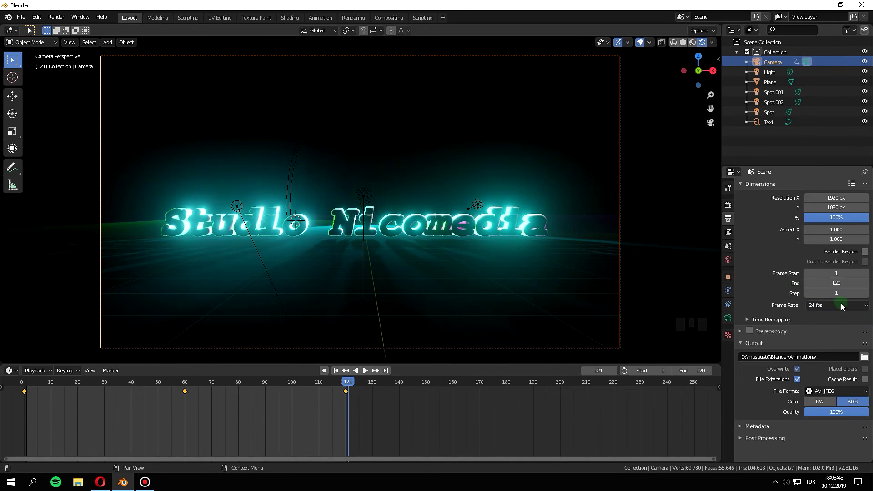